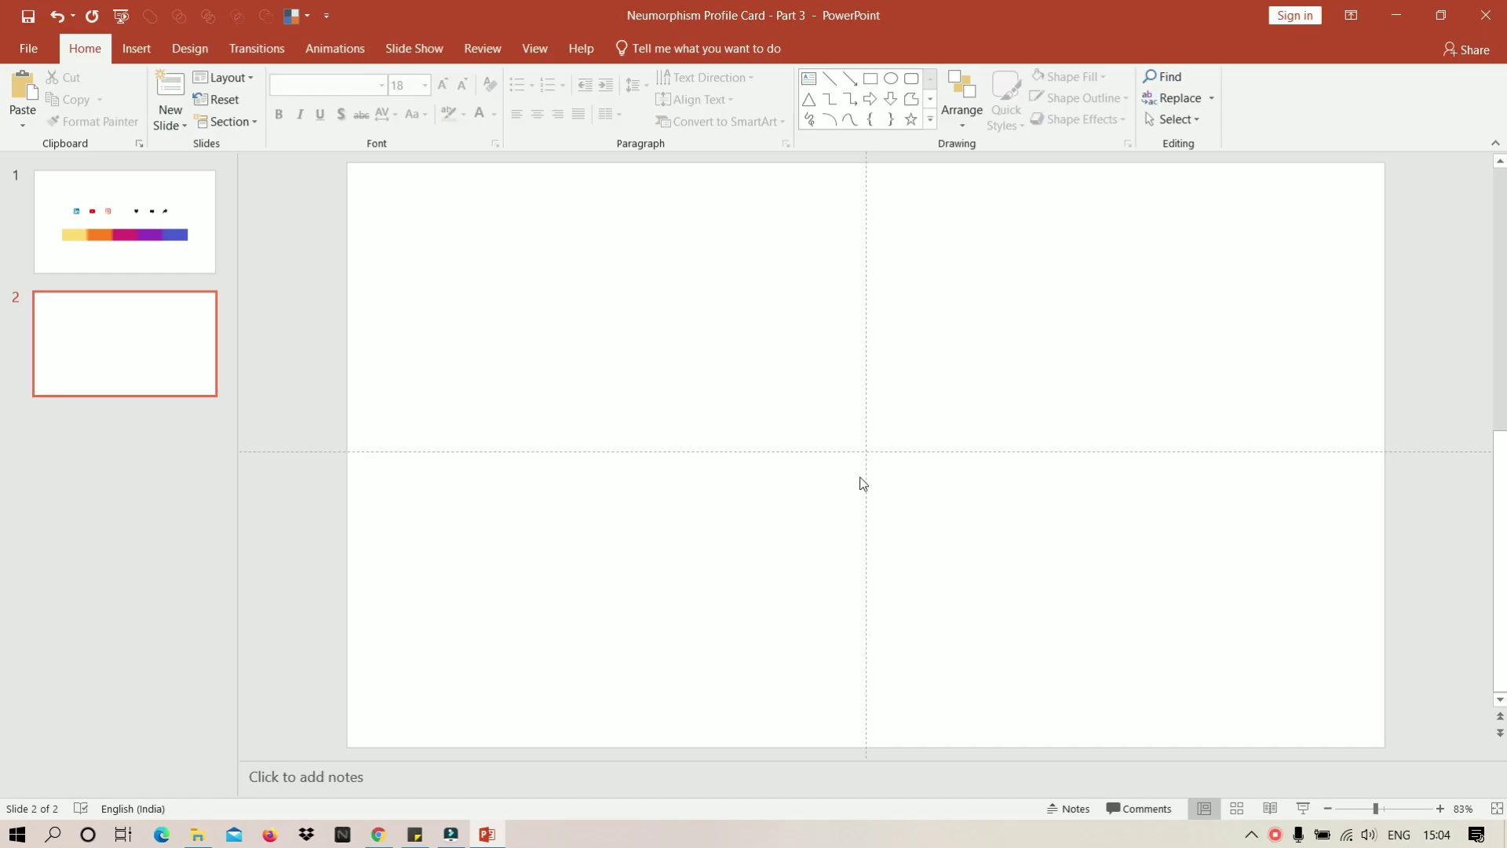
Bring up the slide's Format Background options to set a pale yellow solid fill.
right_click(622, 339)
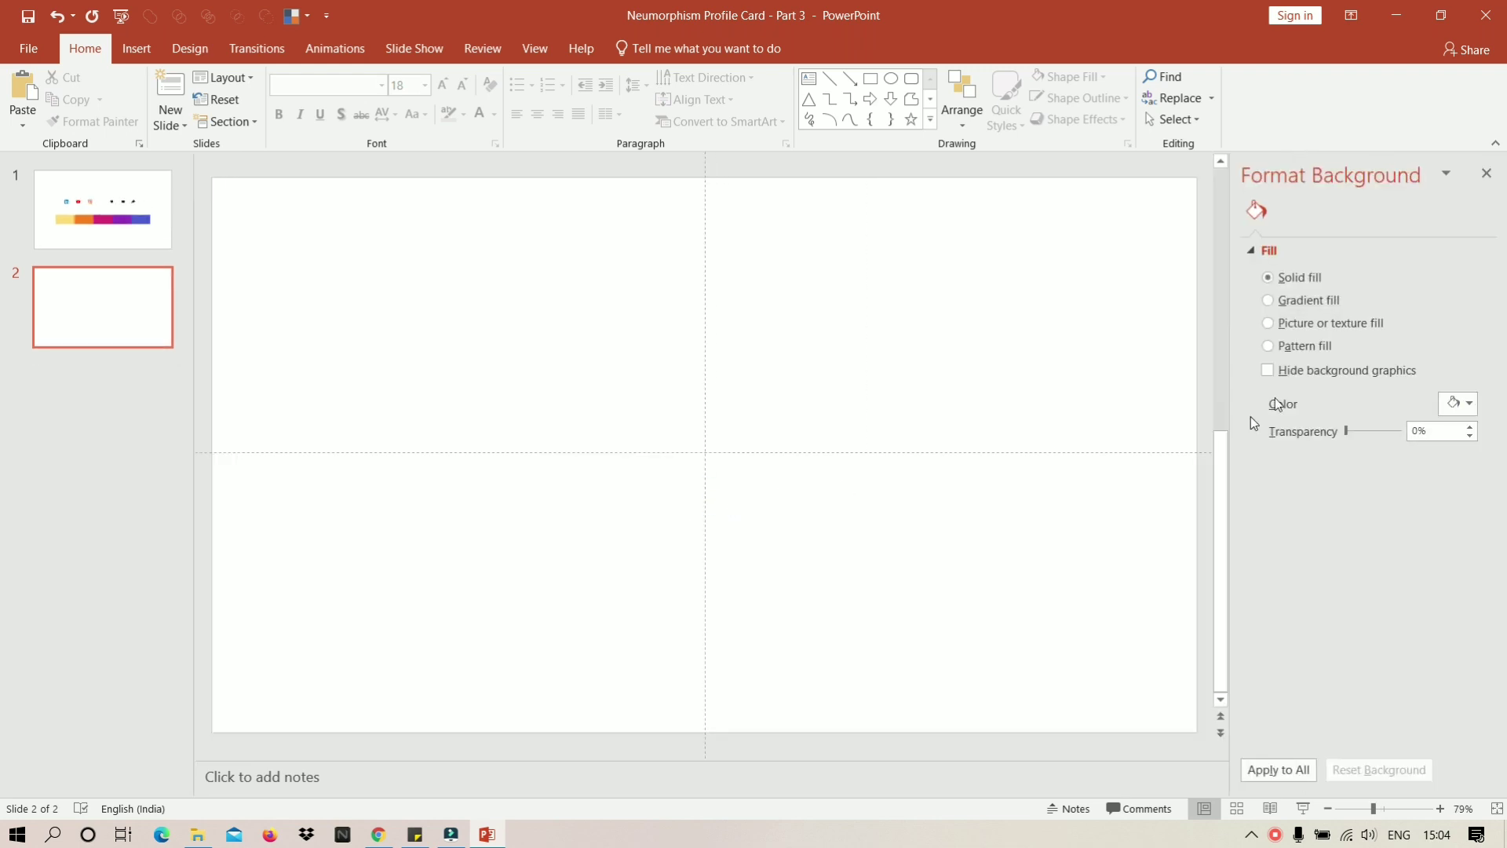
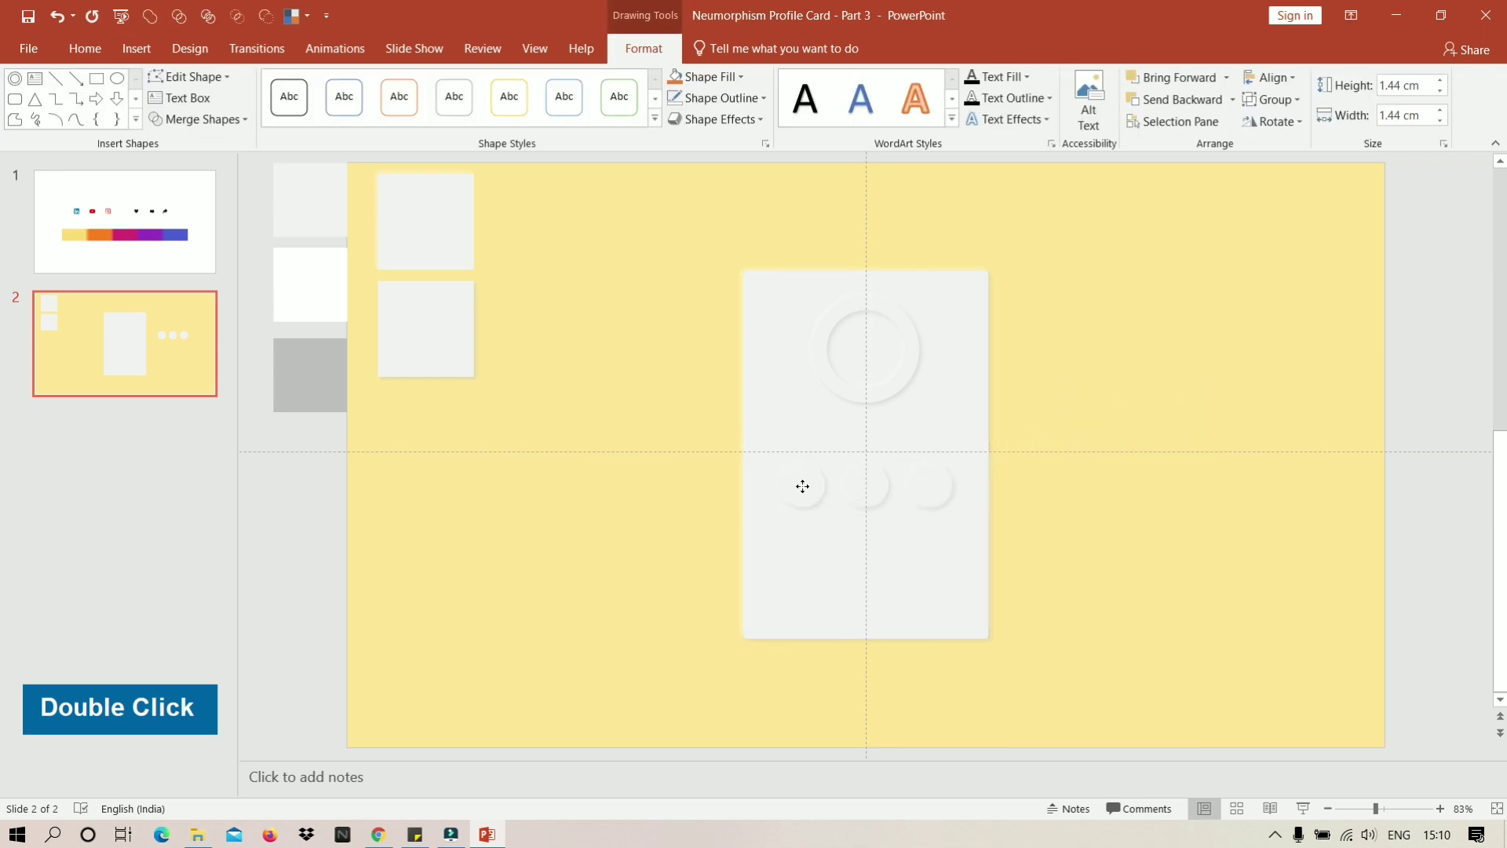
Duplicate the round button and spread the three circles evenly beneath the avatar ring.
scroll("up", 3)
scroll("down", 3)
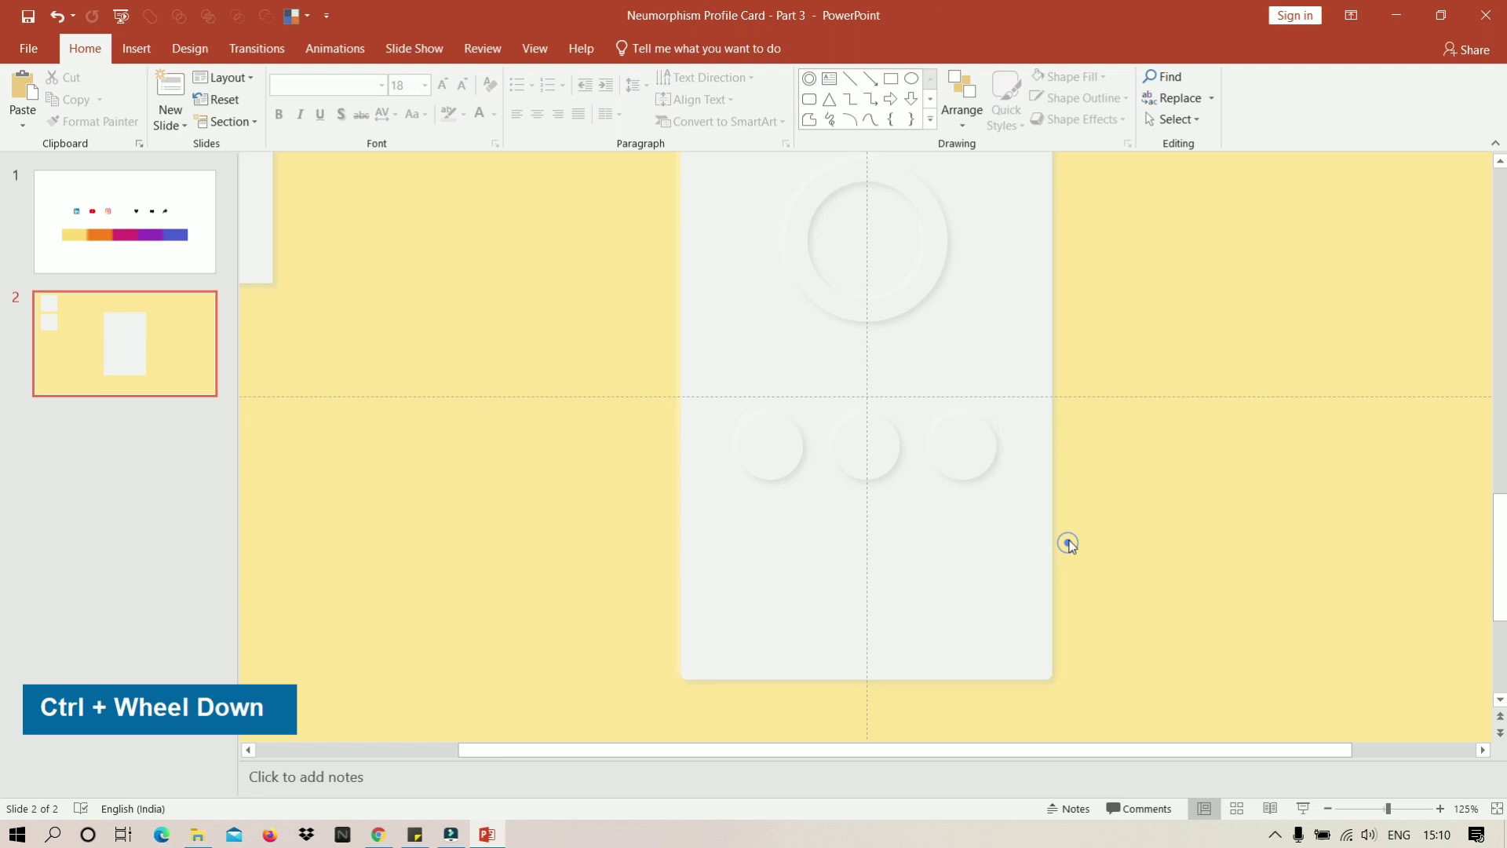
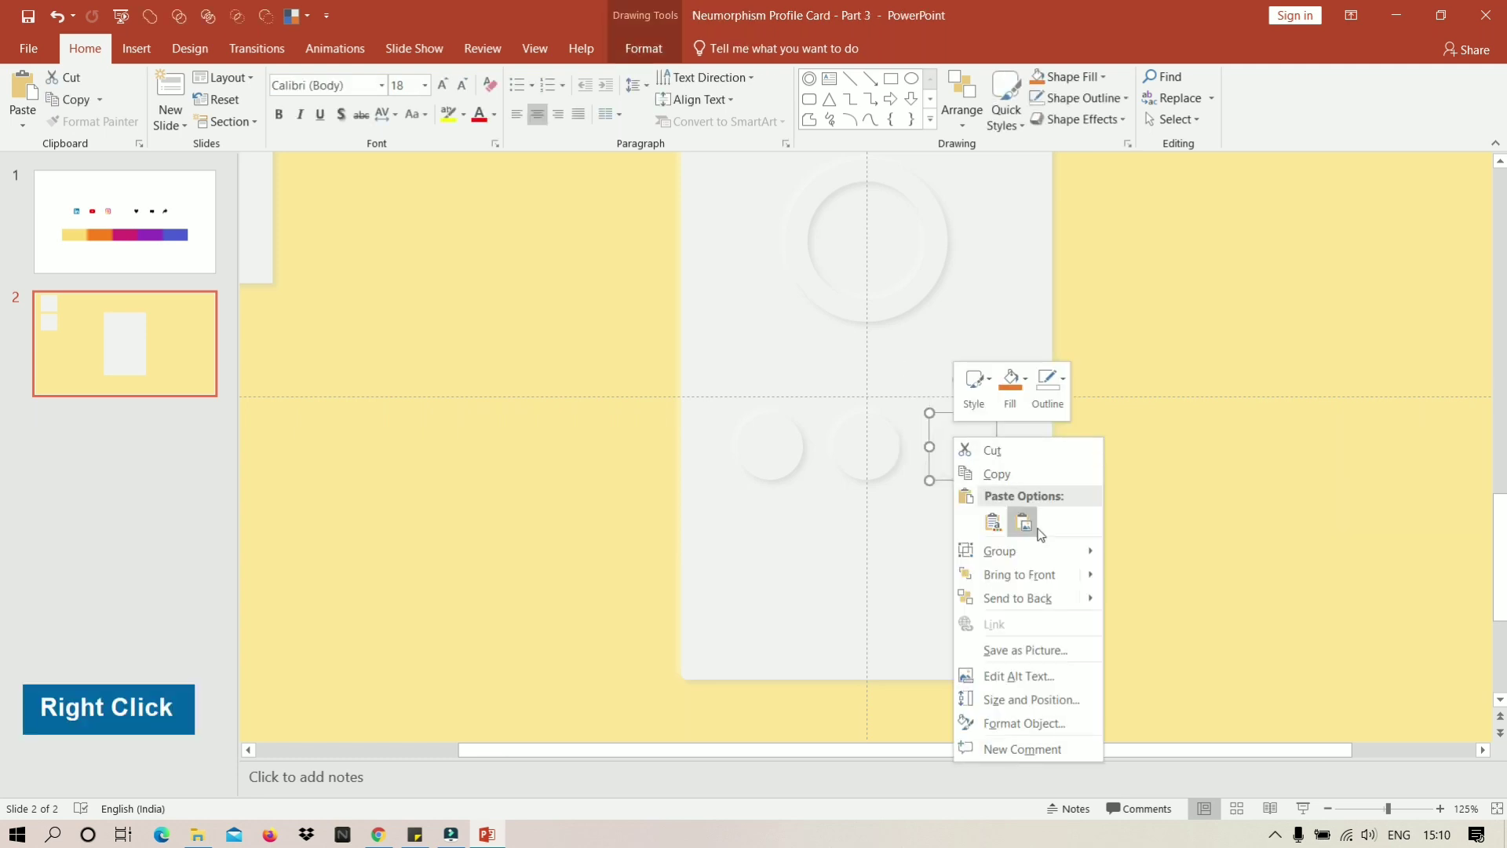
key("ctrl+z")
double_click(1250, 536)
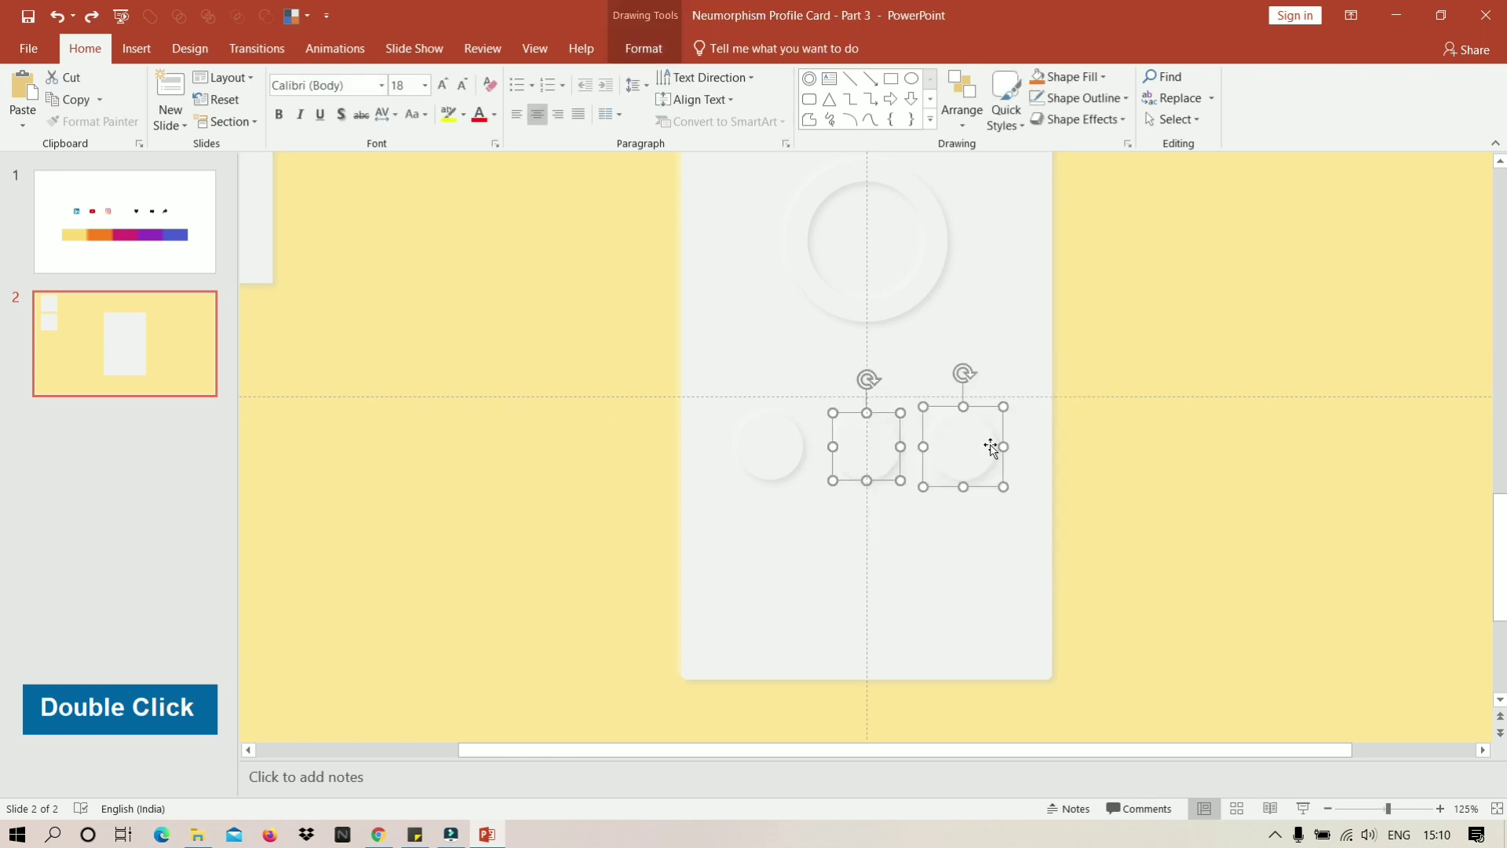
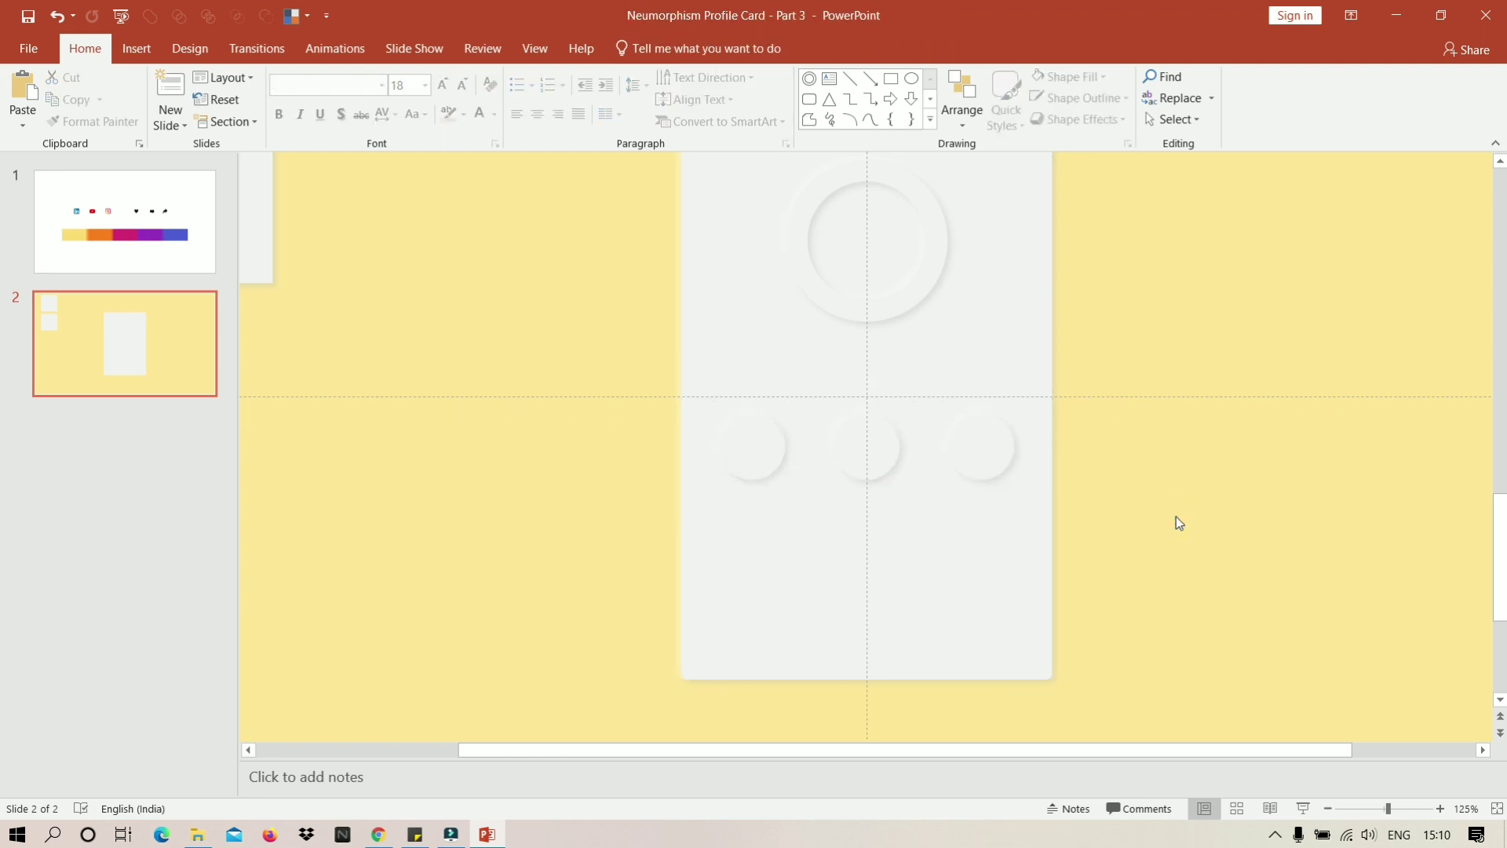
Place two wide blue rounded buttons side by side below the three round buttons.
scroll("down", 3)
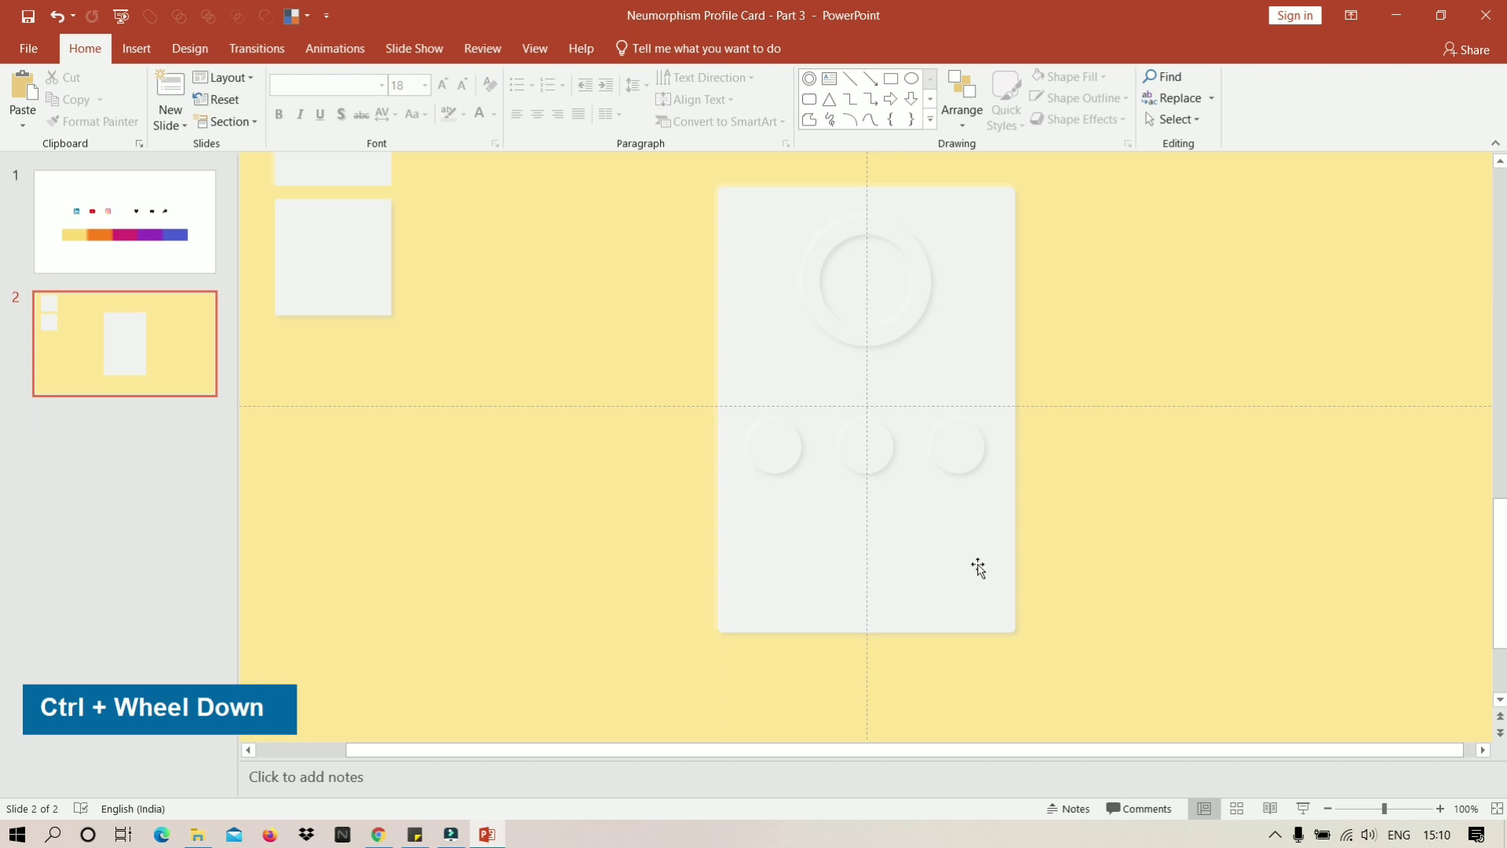
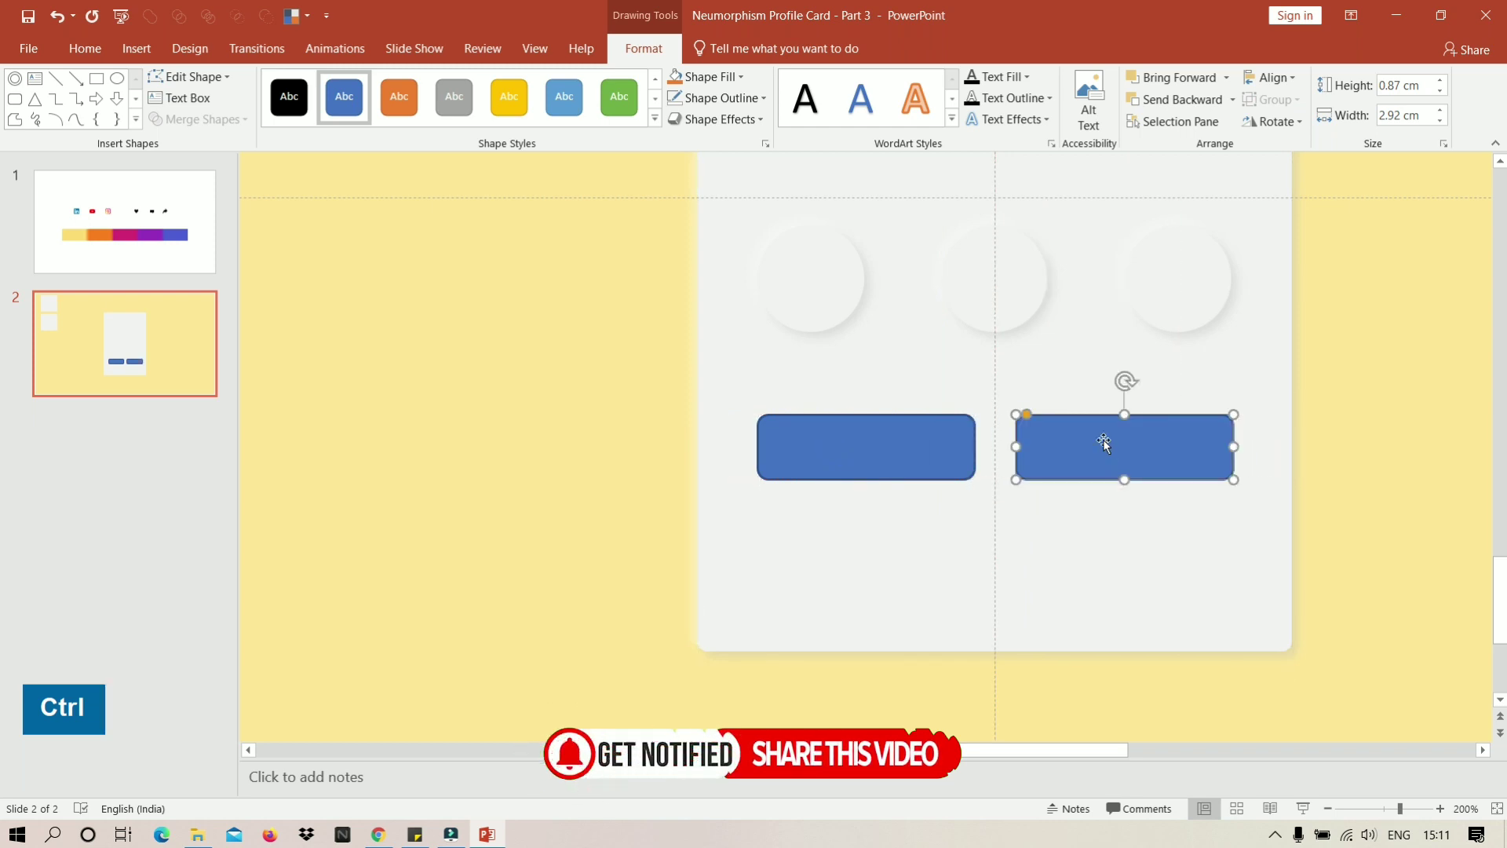
scroll("down", 3)
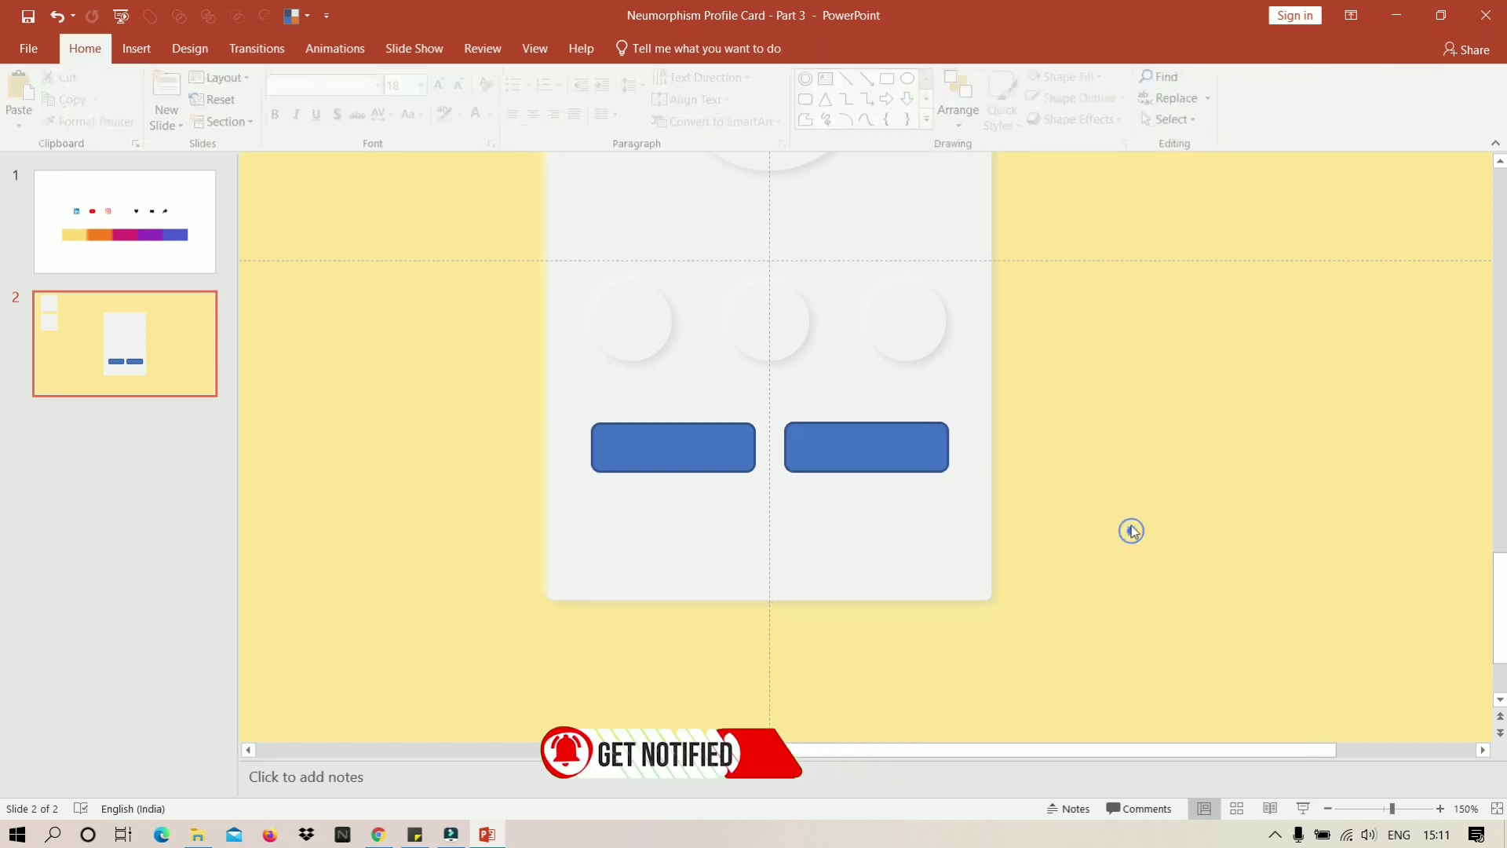
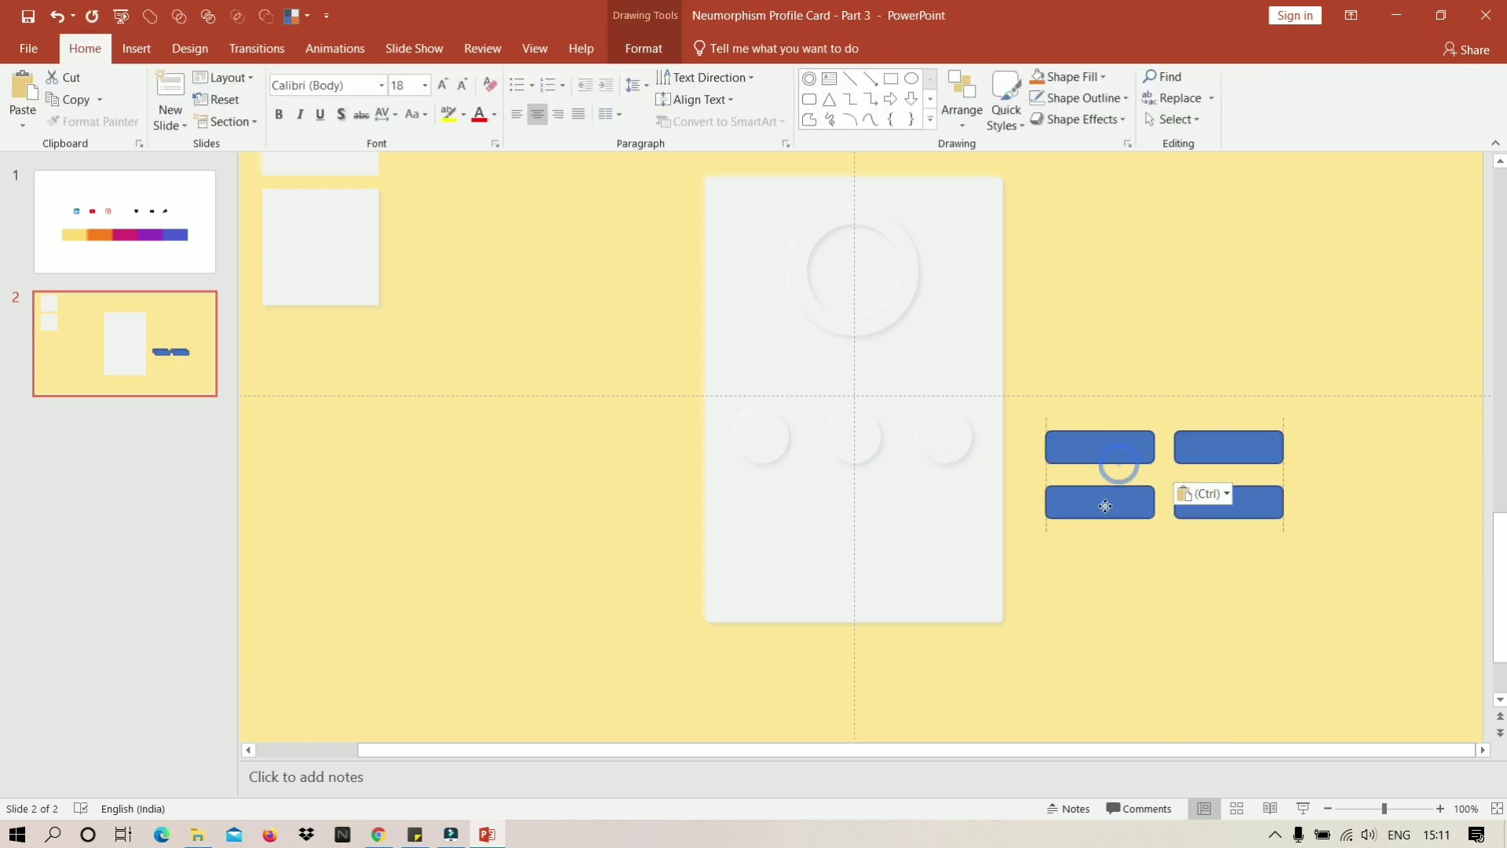
Copy the soft grey neumorphic style from the first slide onto the two blue buttons.
scroll("up", 3)
scroll("down", 3)
double_click(96, 126)
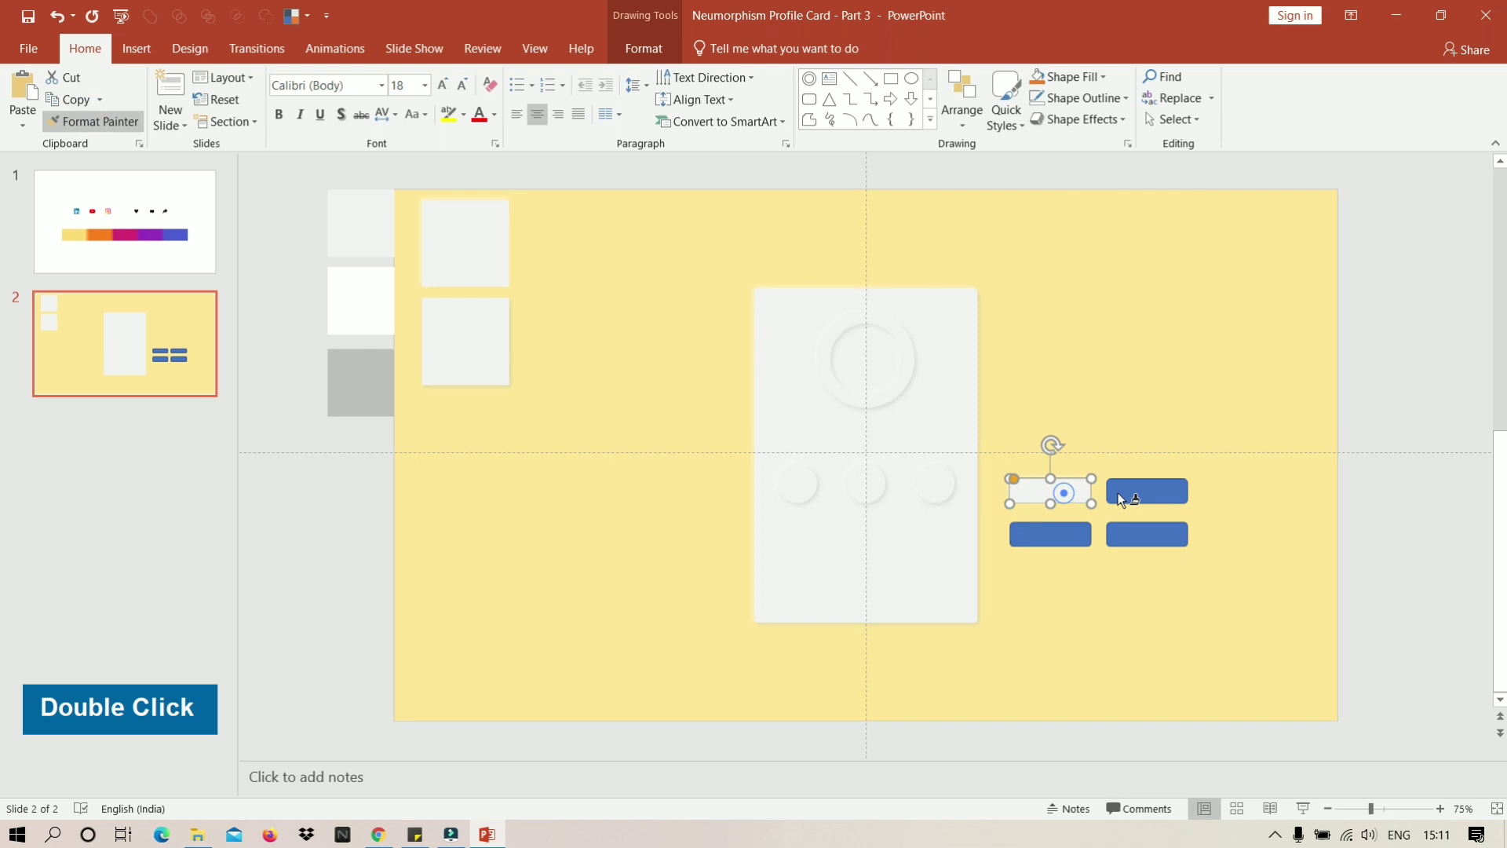
left_click(497, 339)
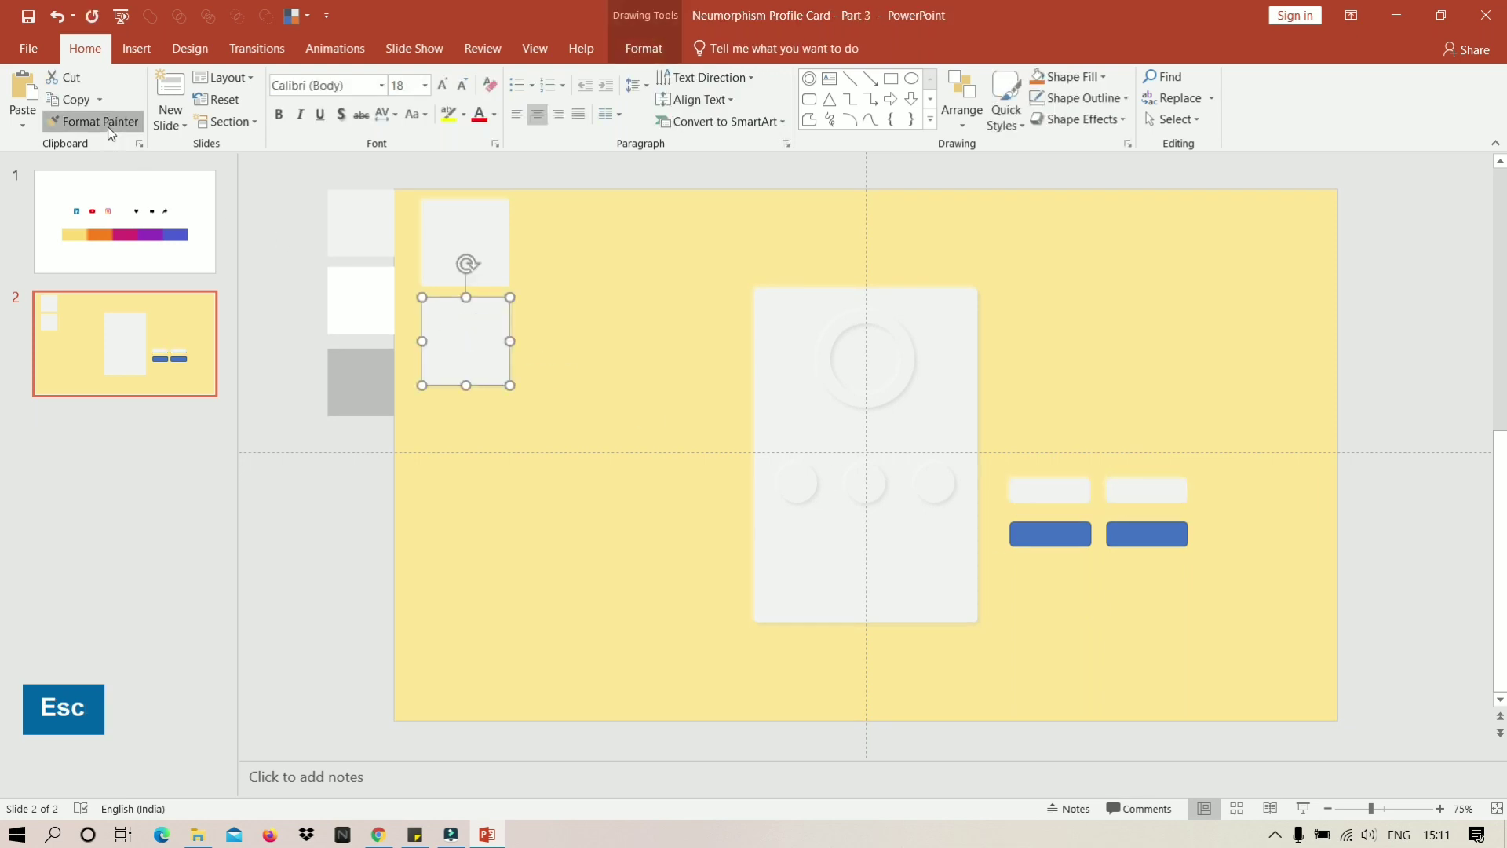
key("Escape")
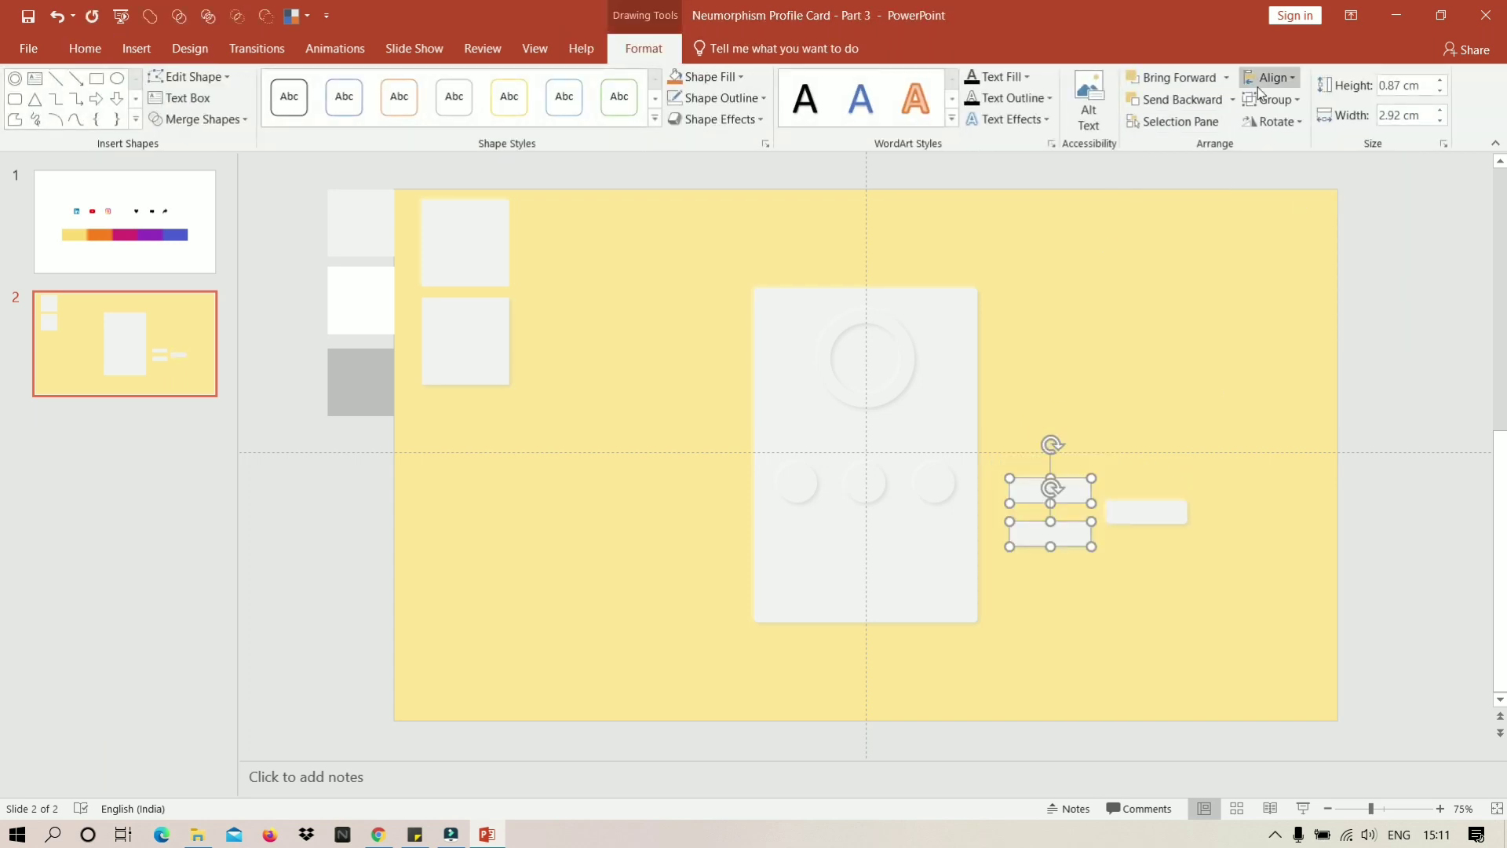
Align both raised buttons side by side beneath the three circles.
double_click(1282, 84)
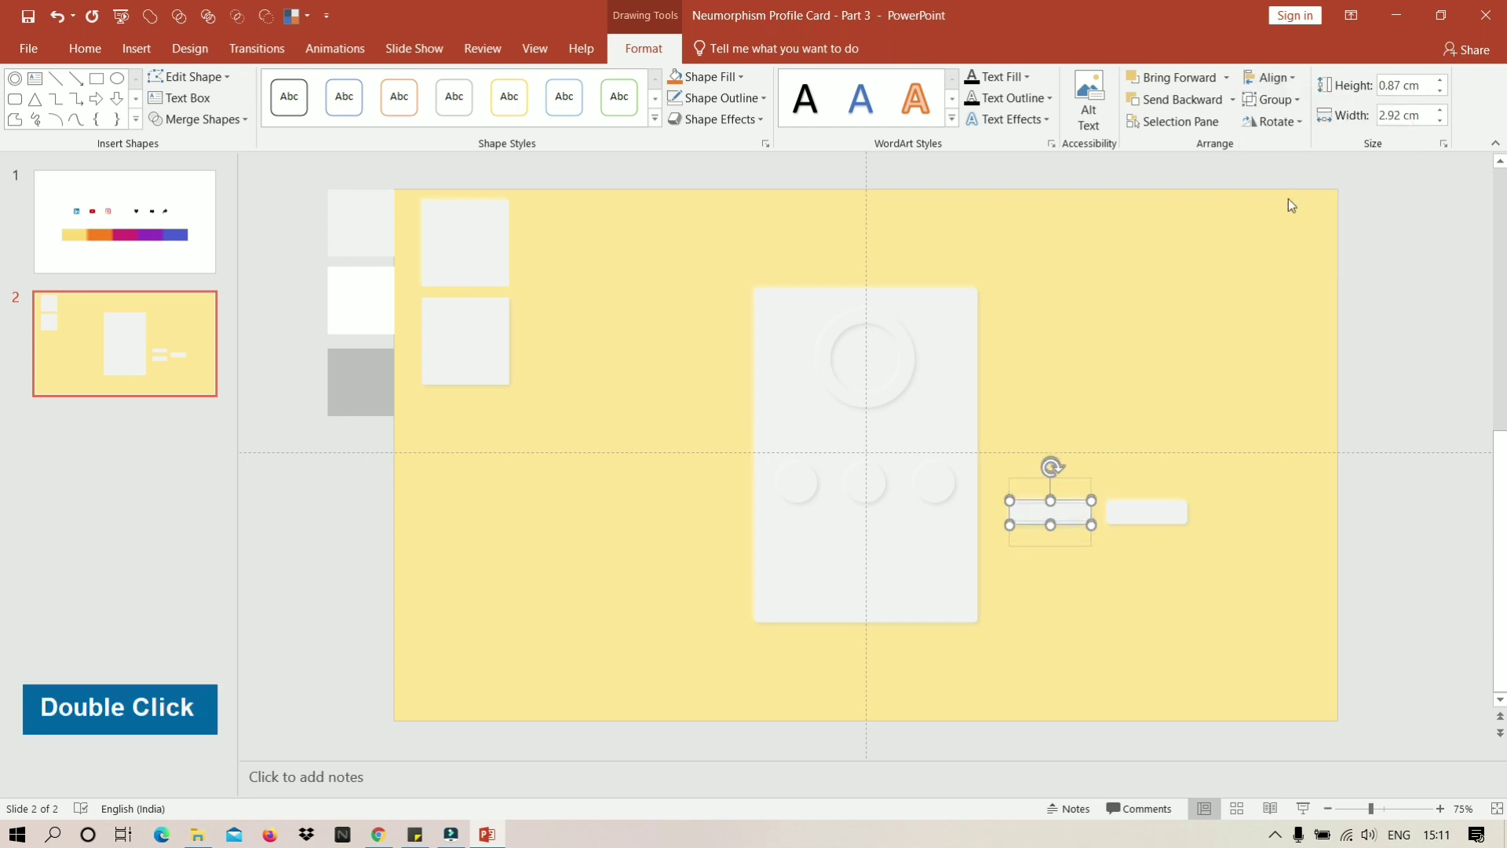
double_click(1227, 539)
scroll("up", 3)
scroll("up", 3)
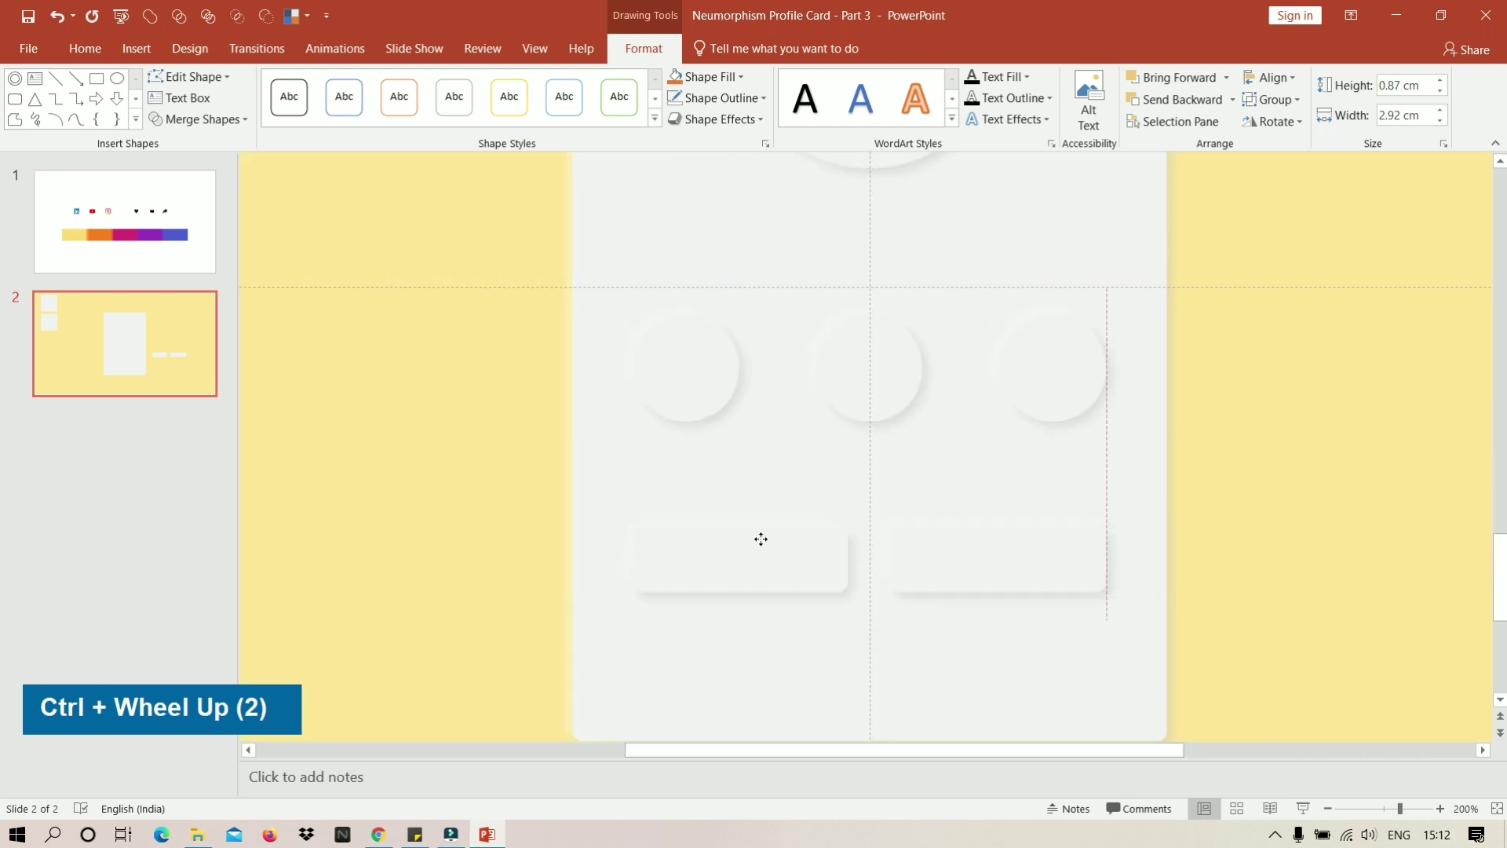
scroll("down", 3)
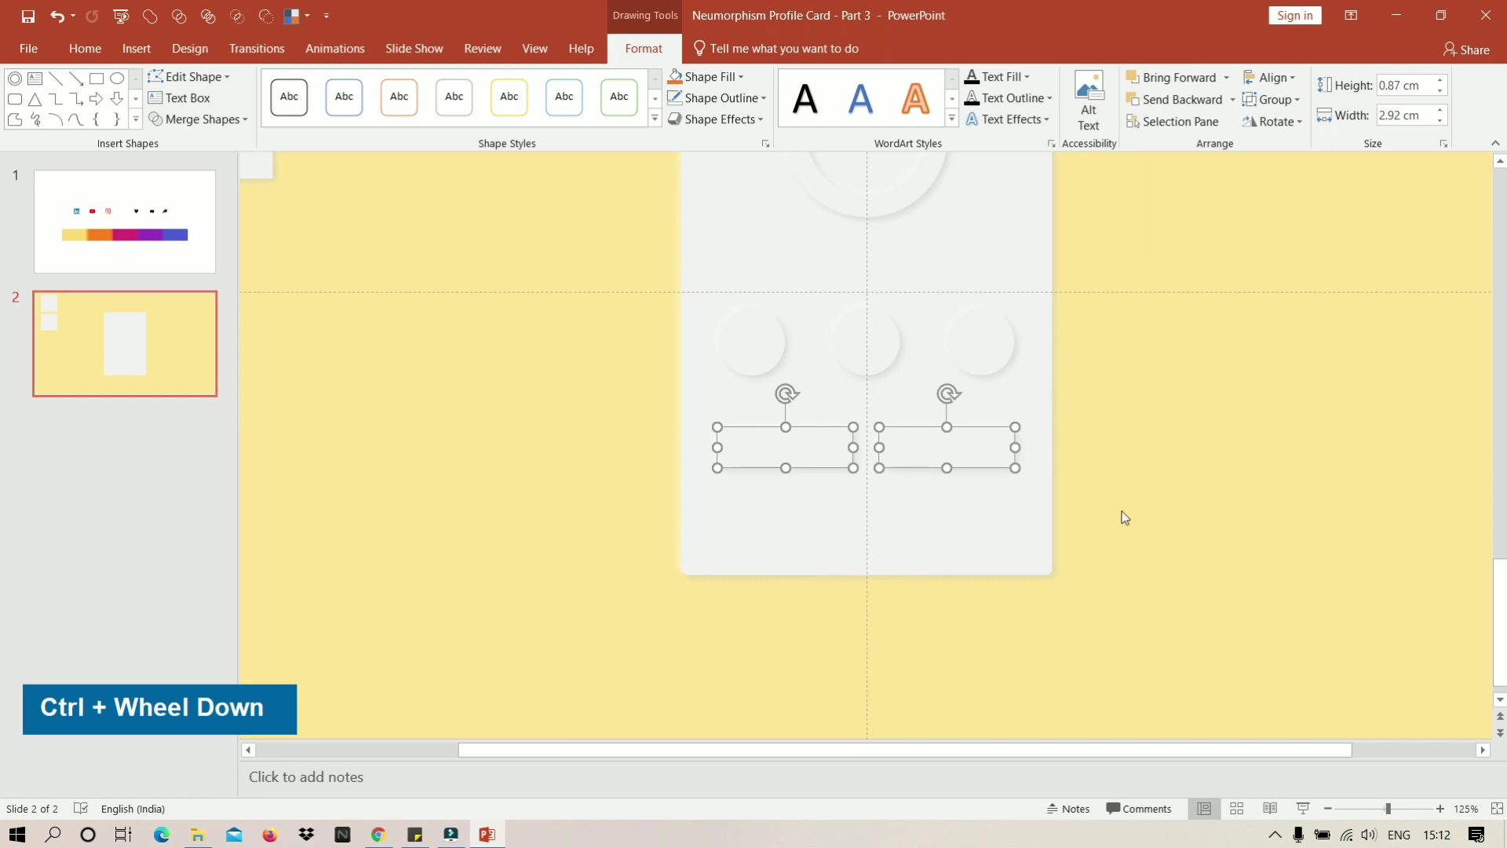
scroll("down", 3)
scroll("up", 3)
scroll("up", 3)
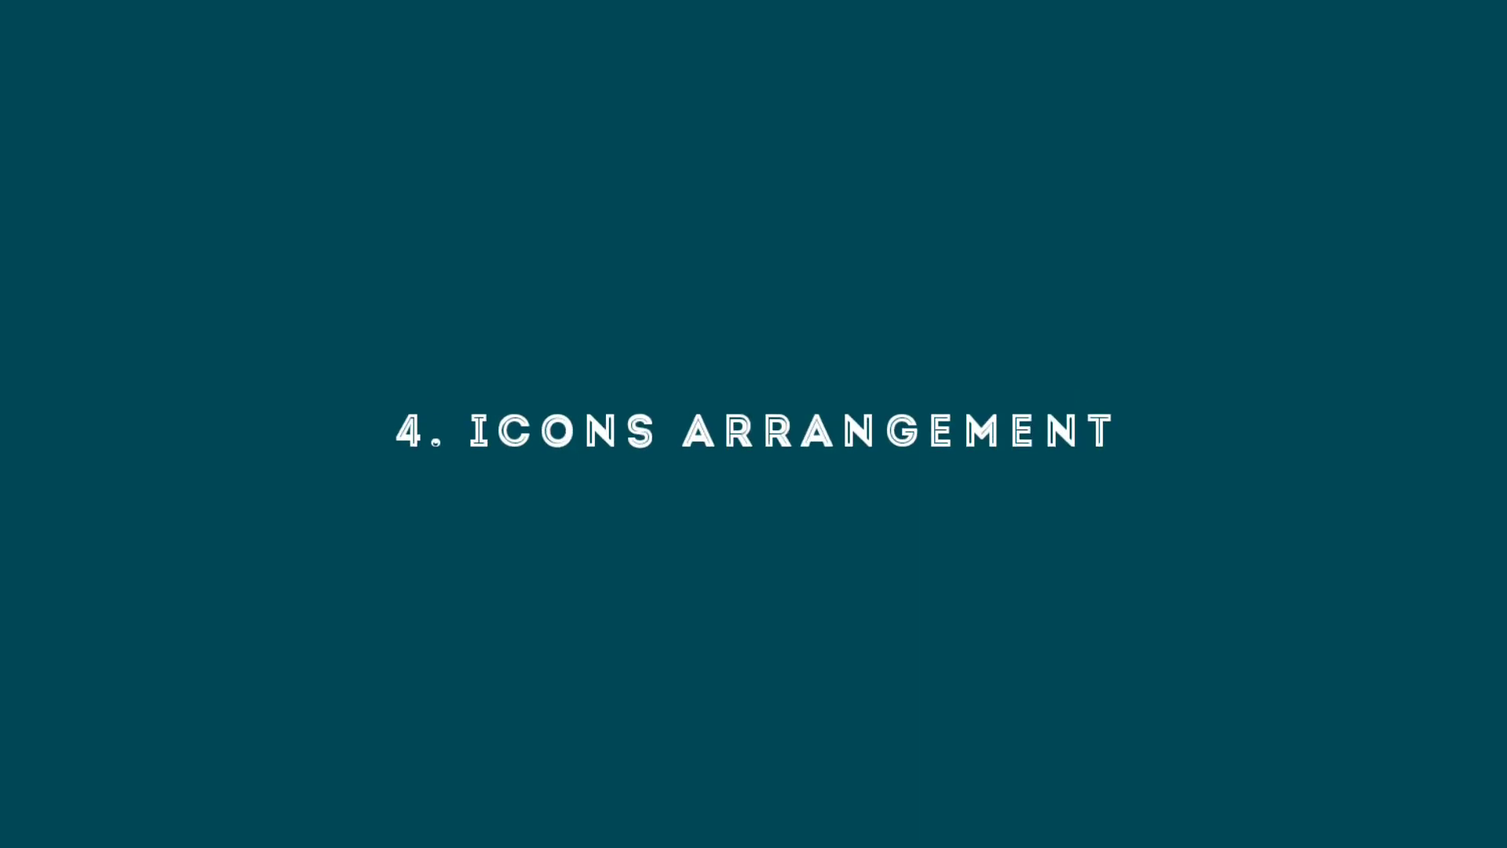
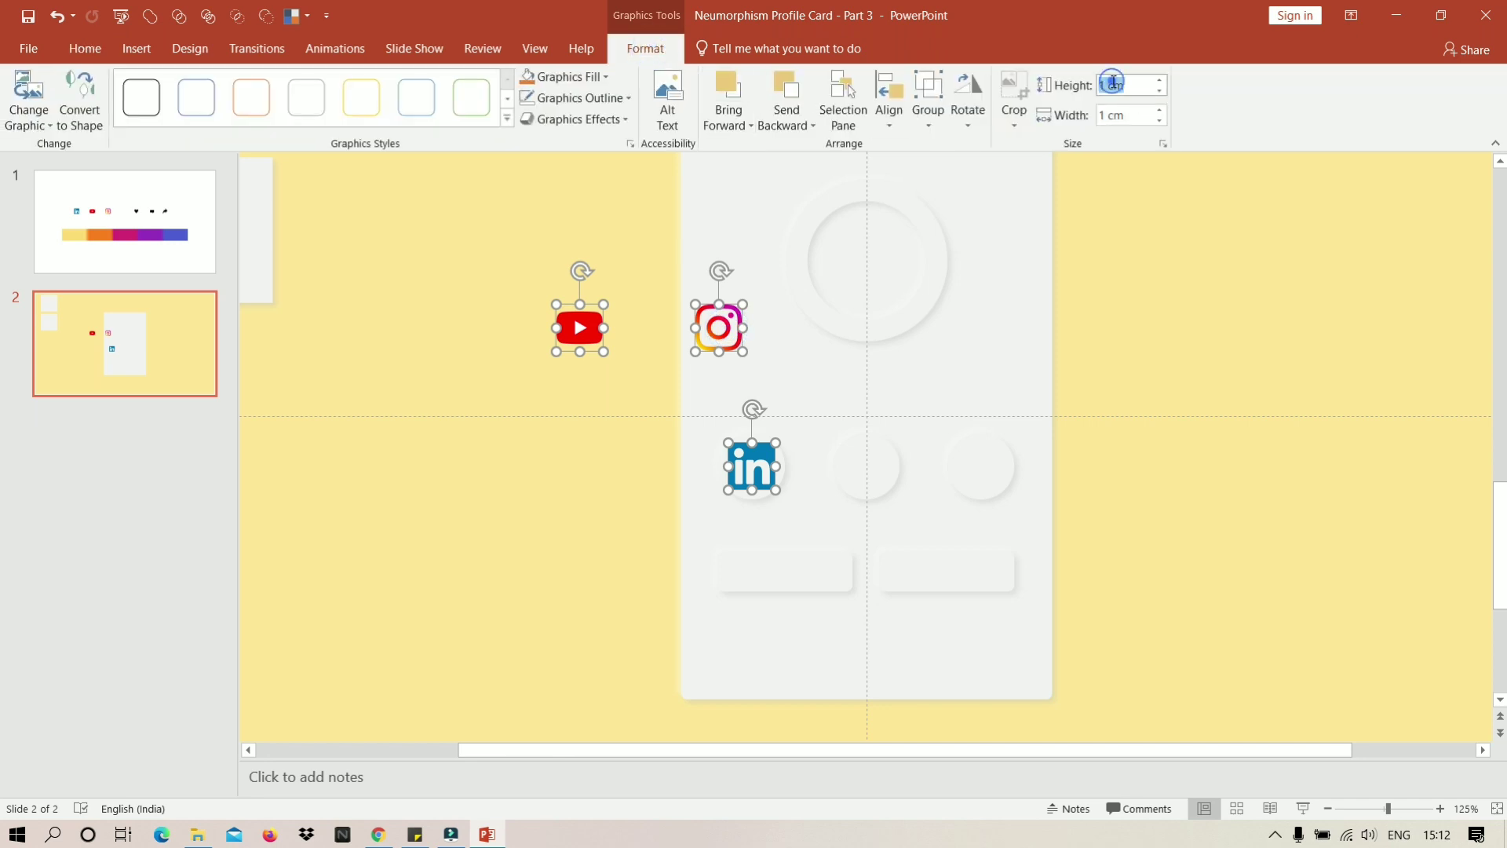
Shrink the three social icons to 0.5 cm height and width.
key("0")
key(".")
key("Tab")
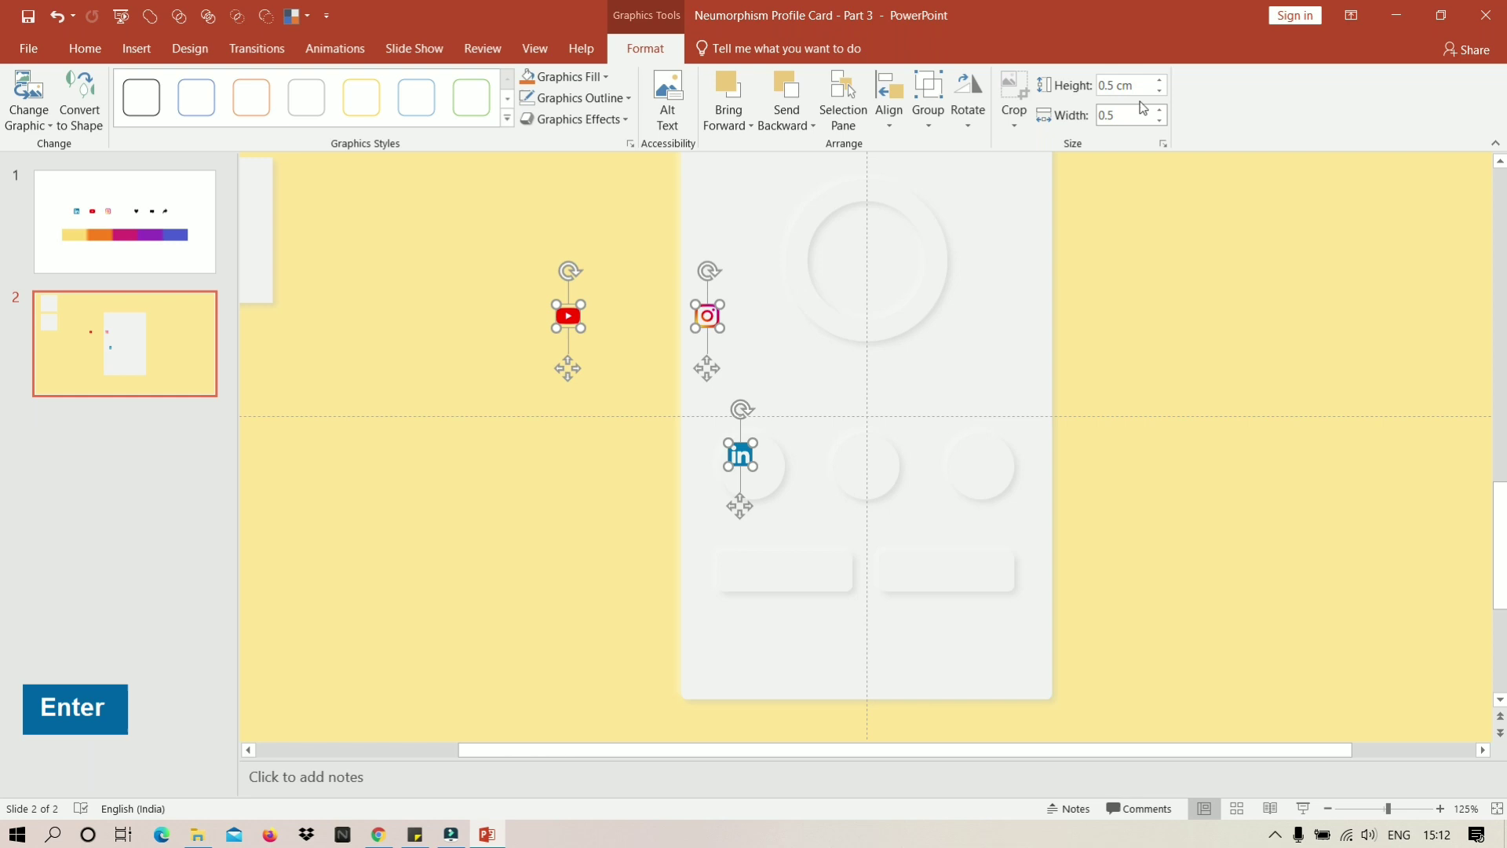
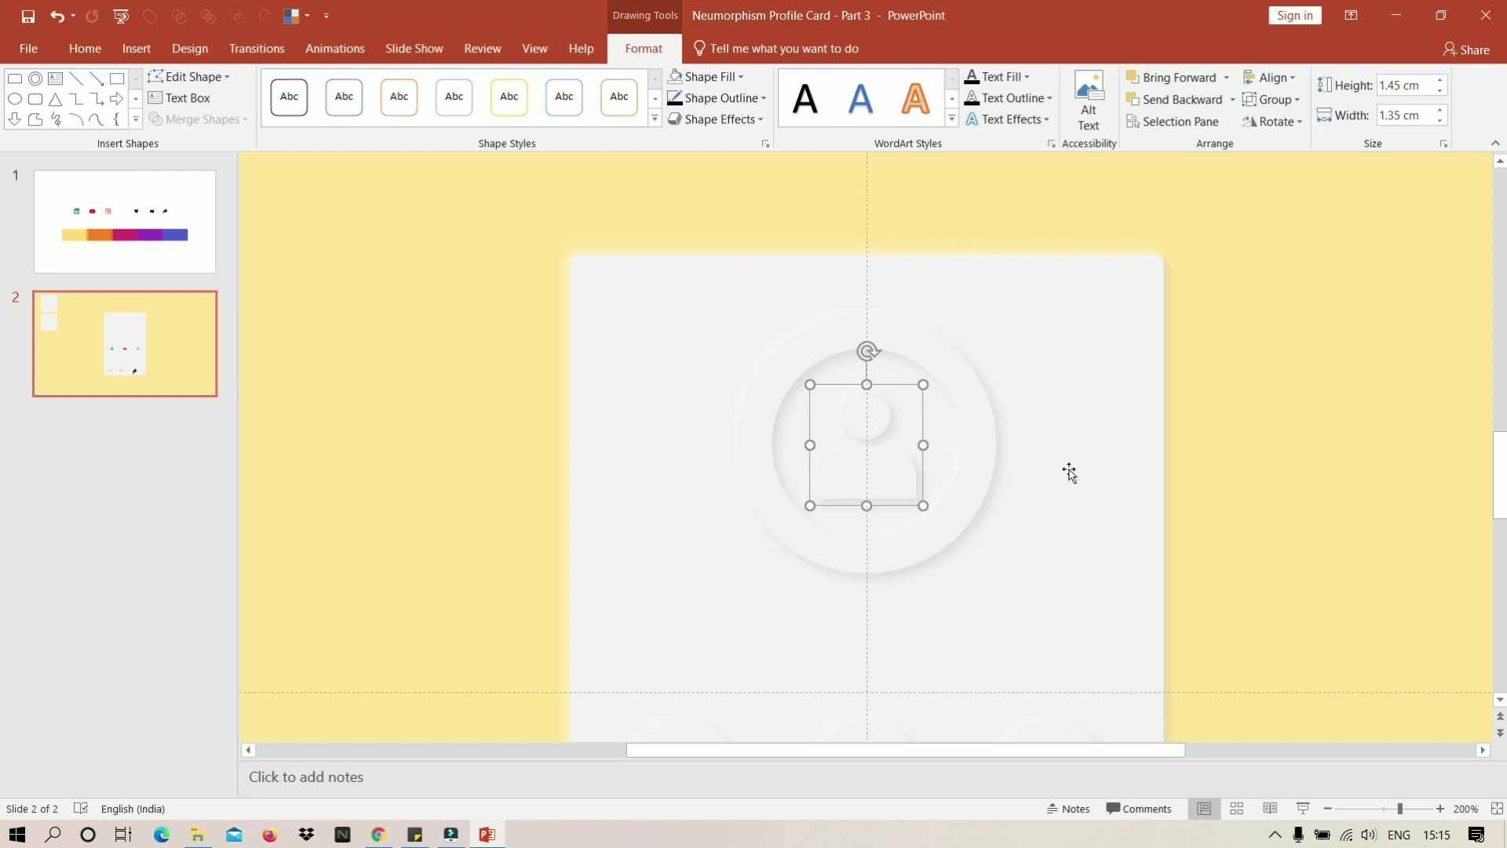
Give the avatar a 90° linear gradient with stop positions 50%, 100% and 70%.
scroll("down", 3)
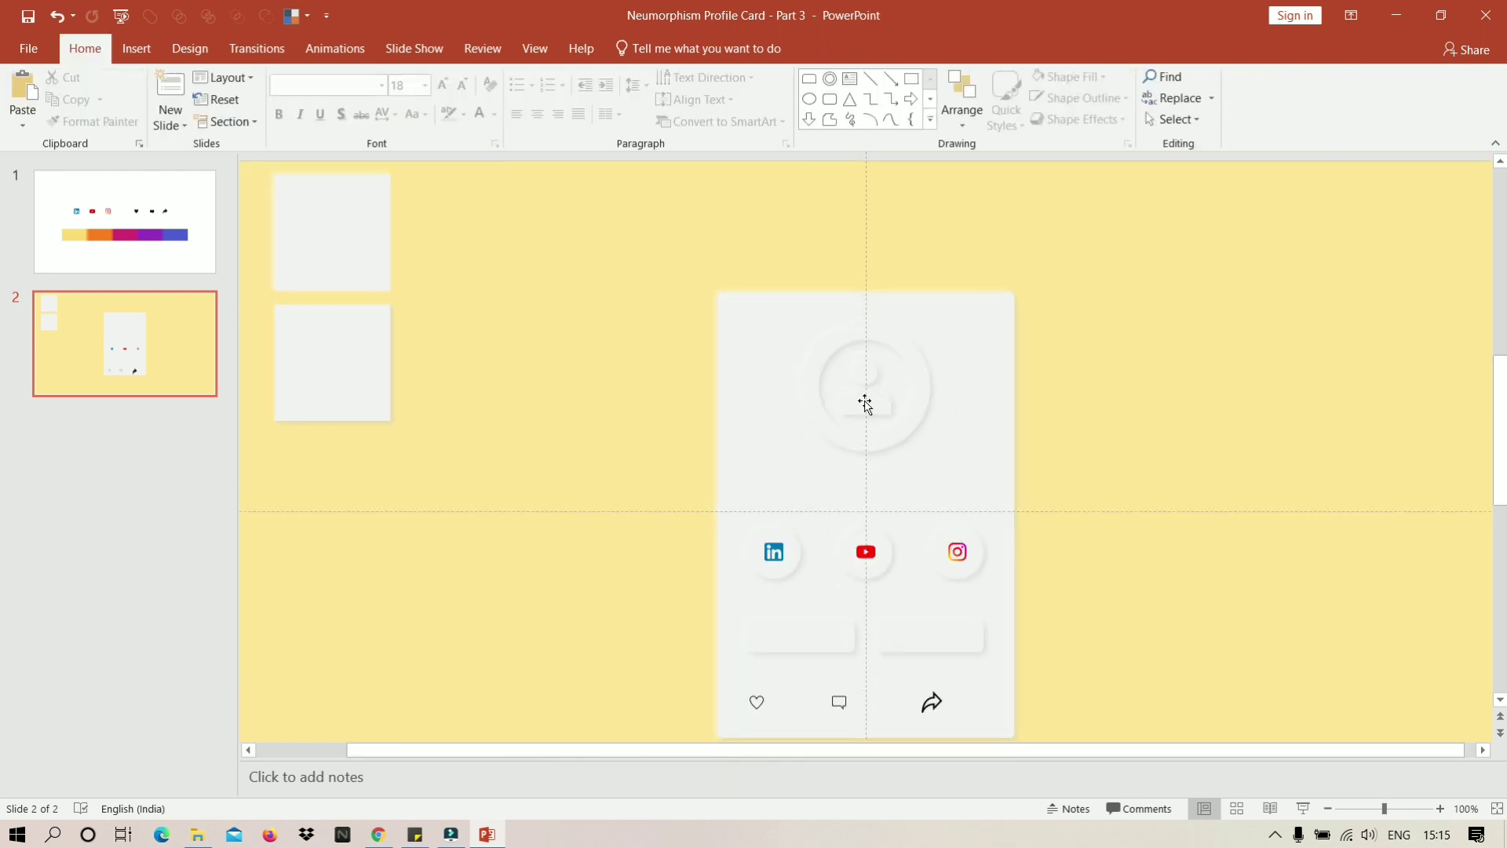
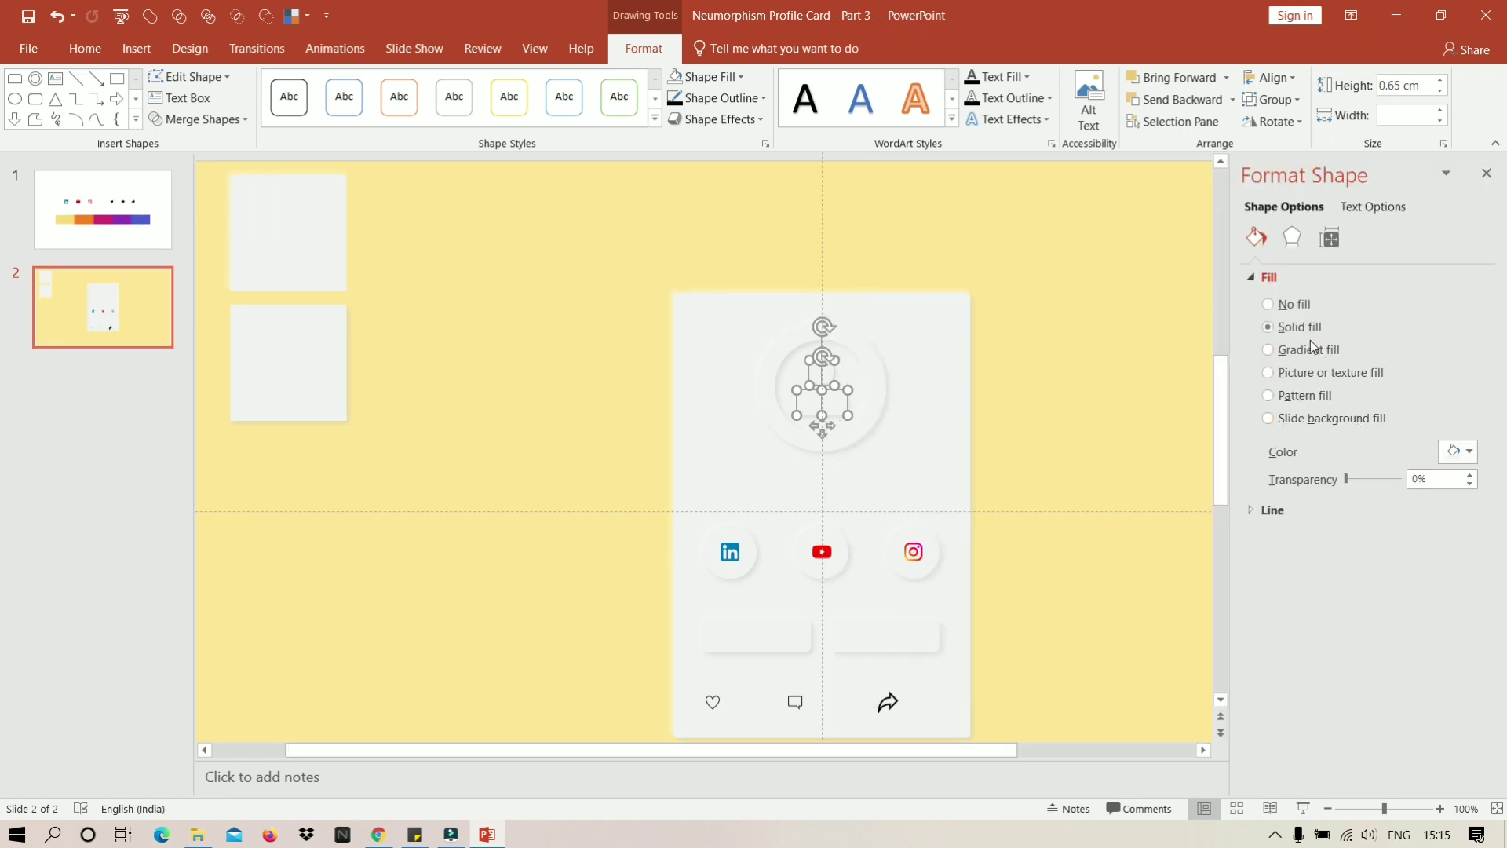
double_click(1313, 353)
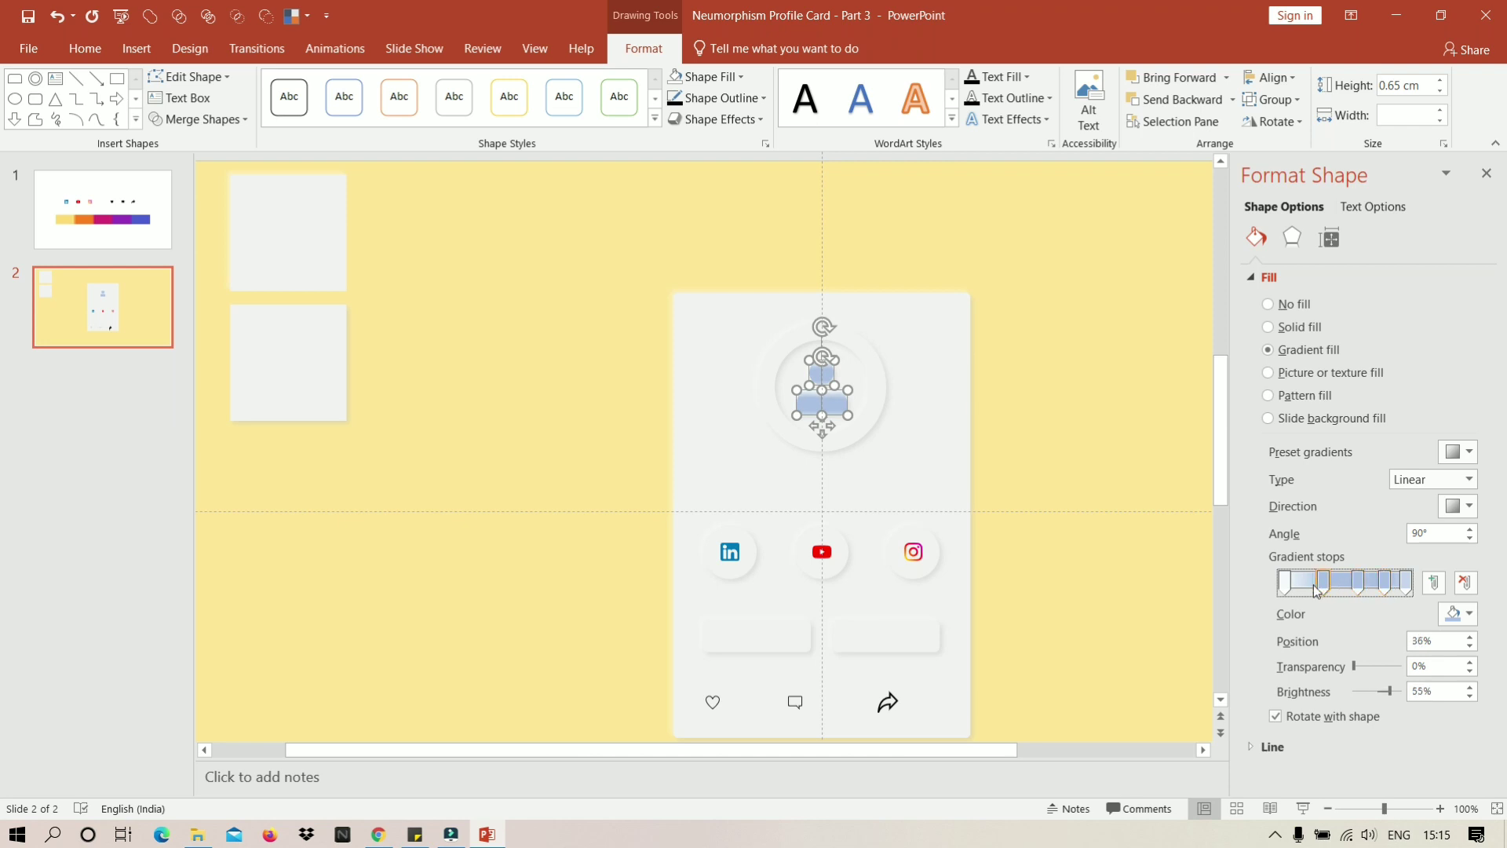
key("BackSpace")
type("5")
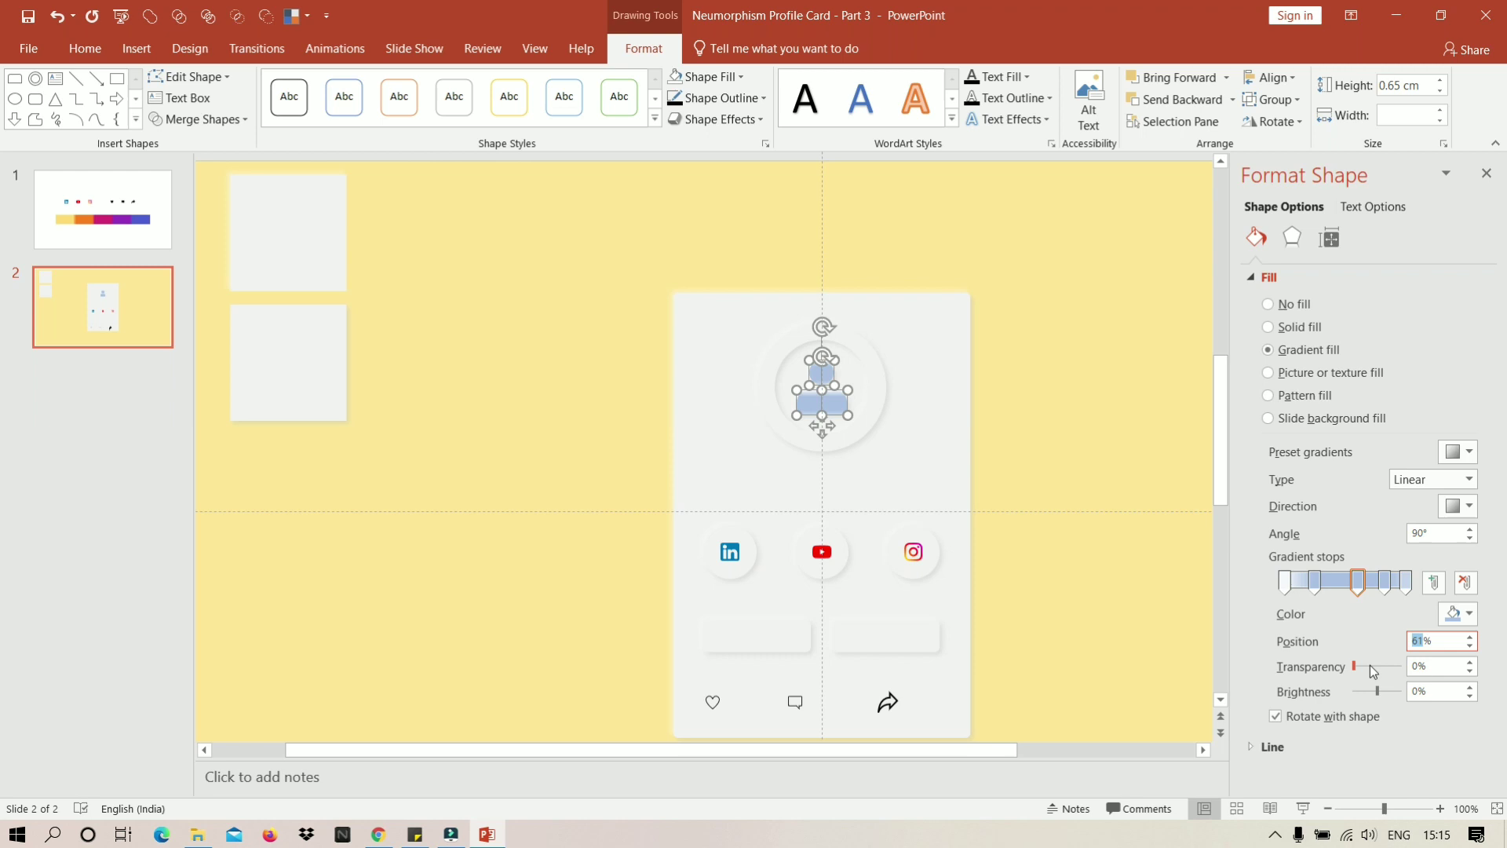
type("5 (2)")
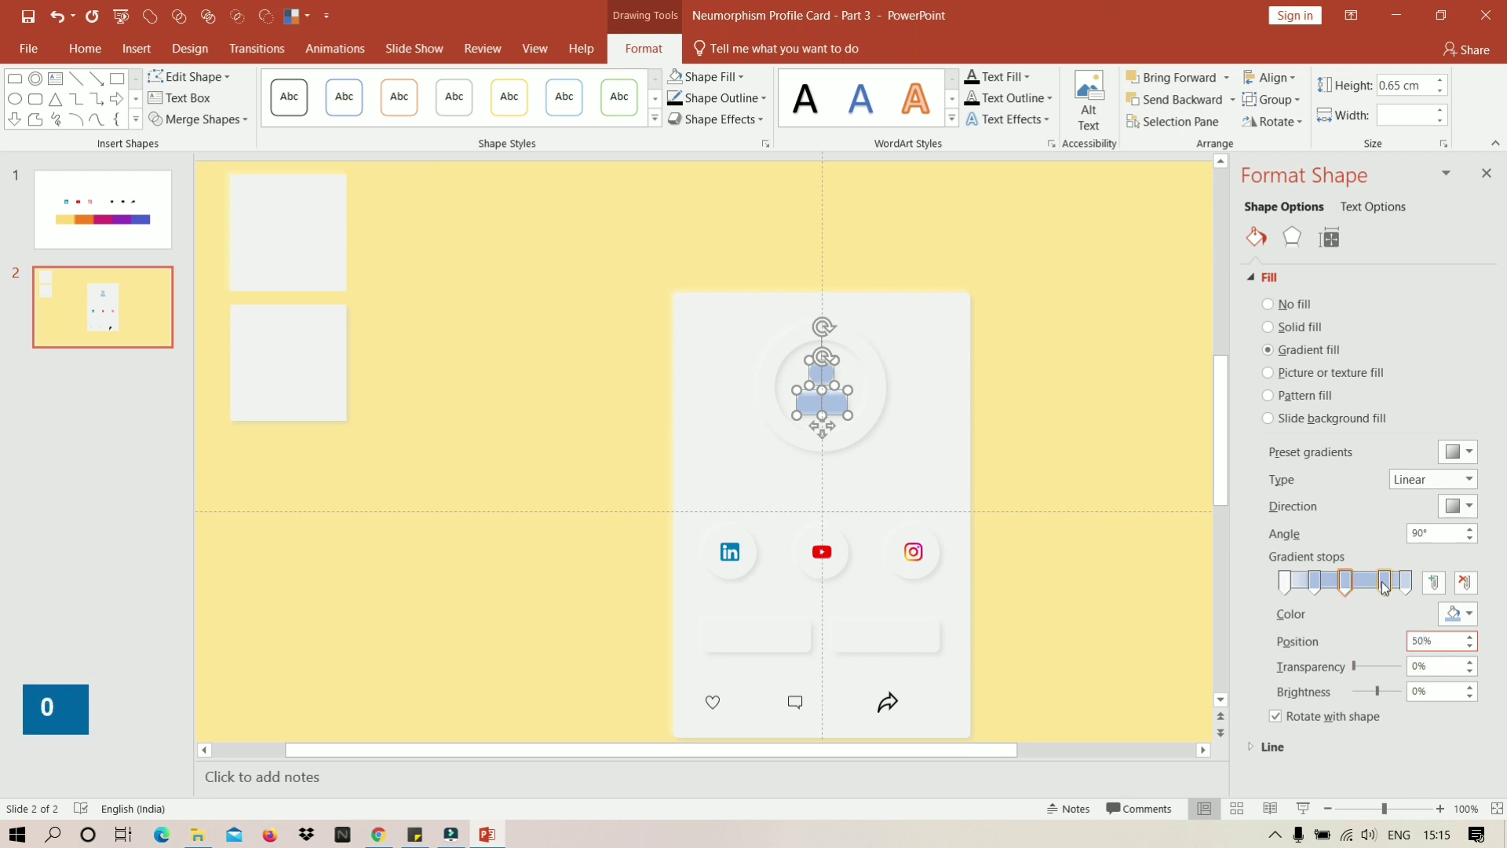
type("7")
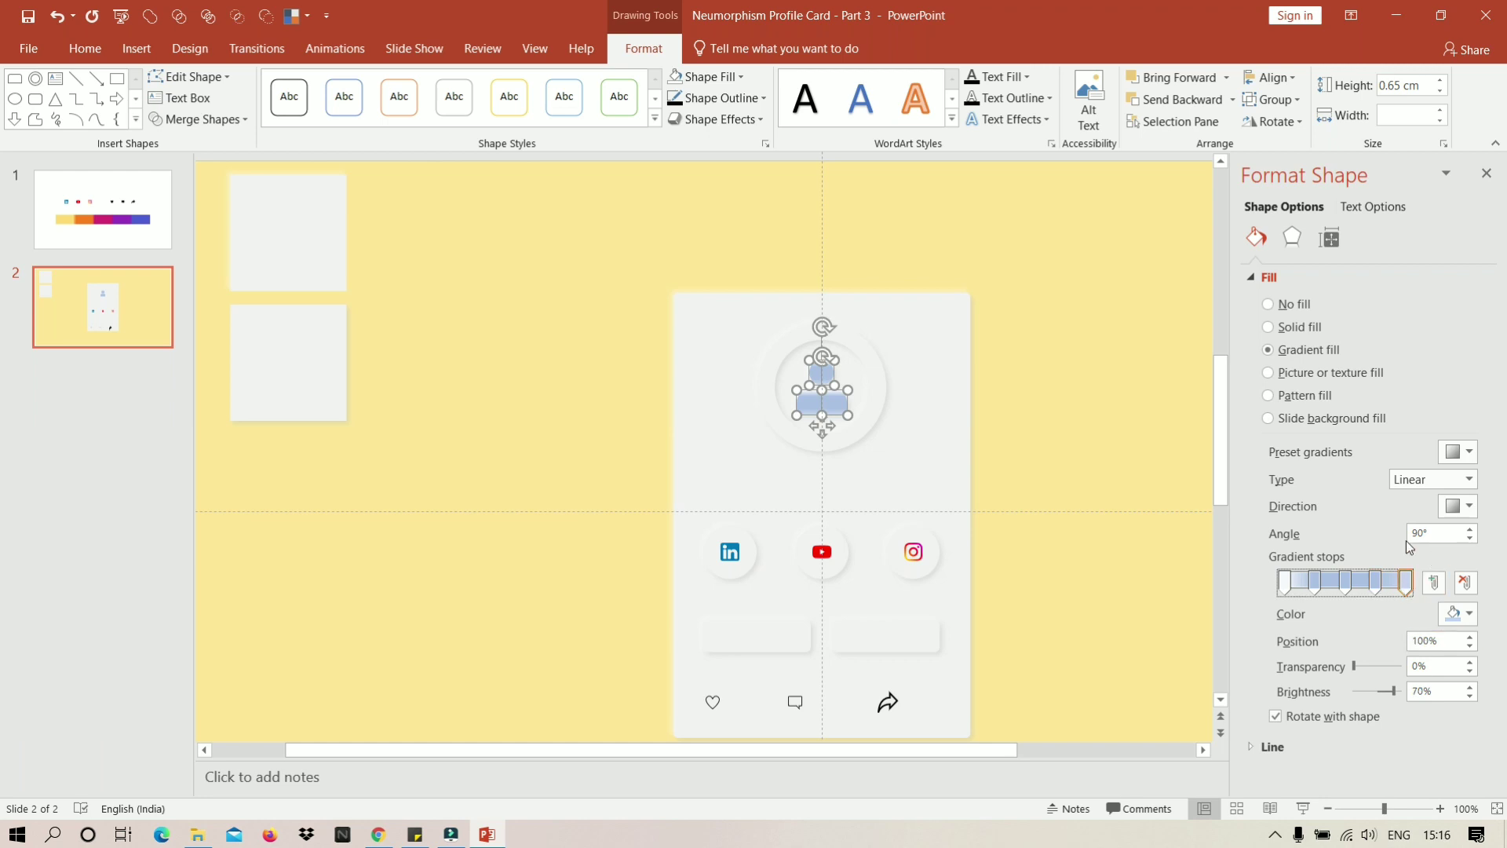
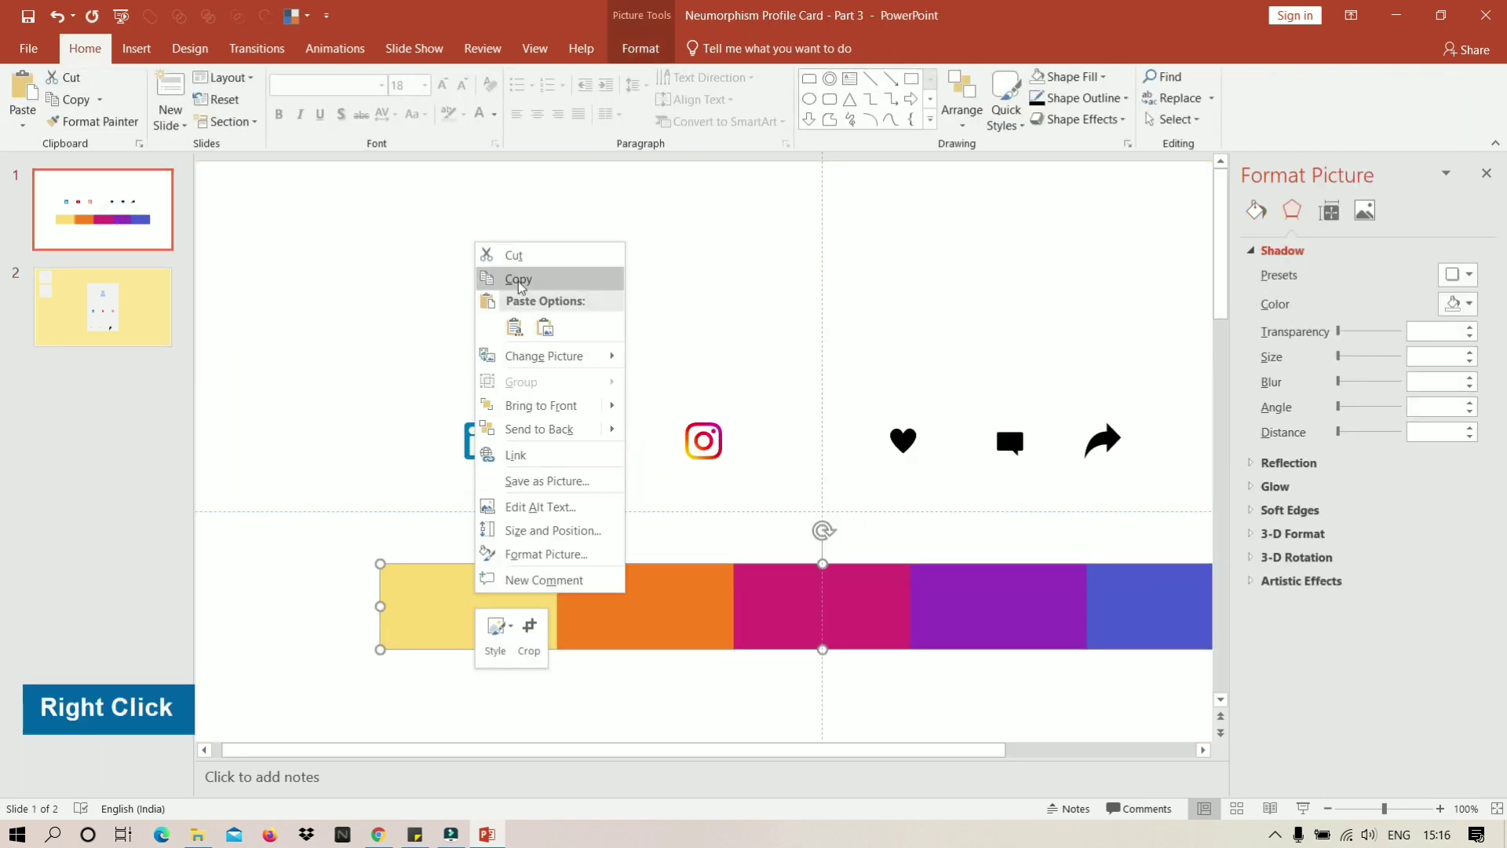
Copy the orange-to-purple colour palette from the first slide for the avatar's radial gradient.
double_click(499, 314)
right_click(499, 312)
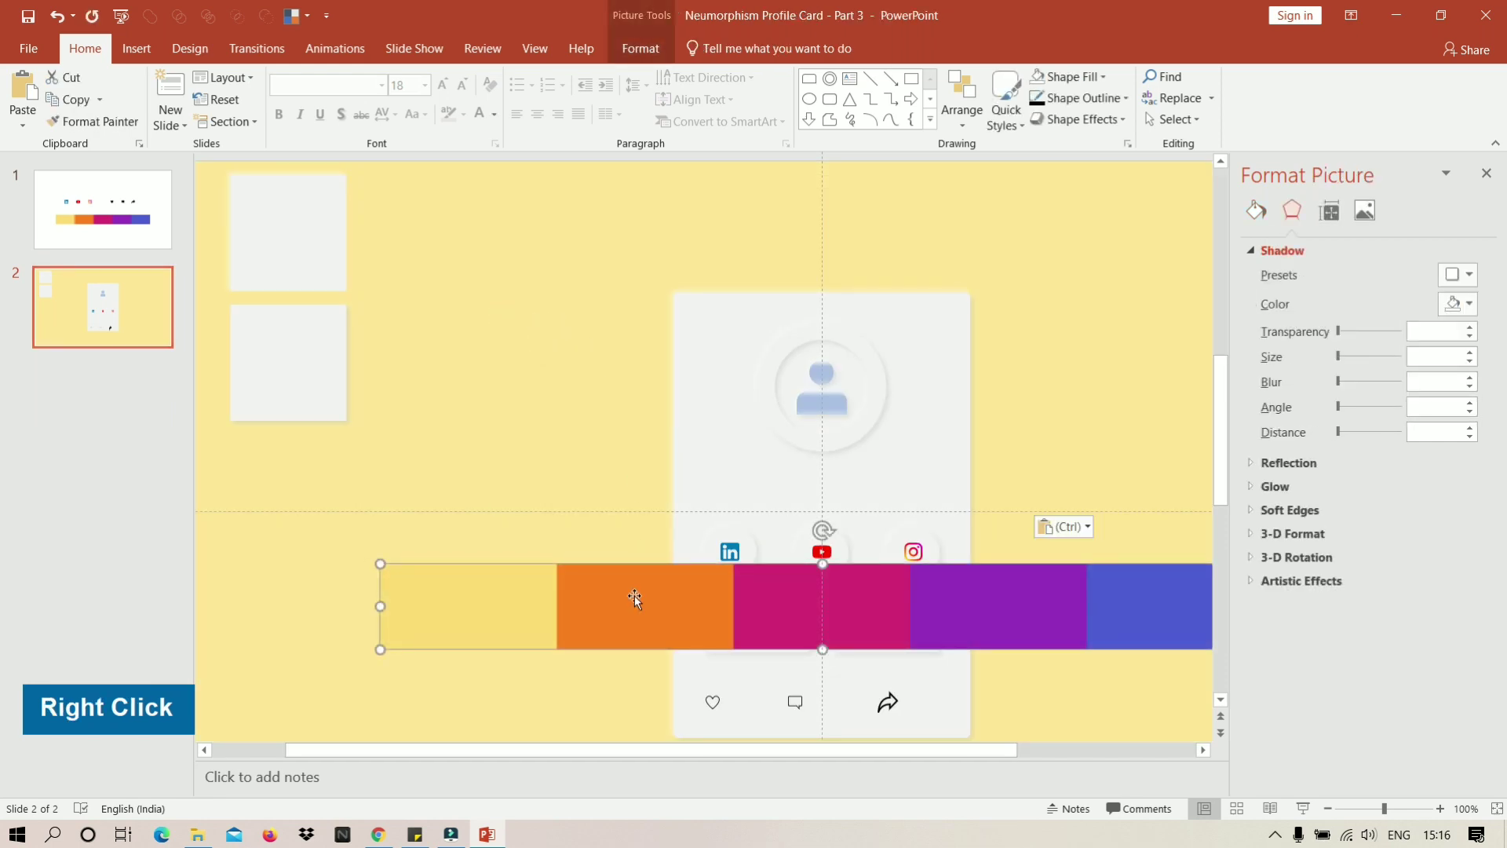
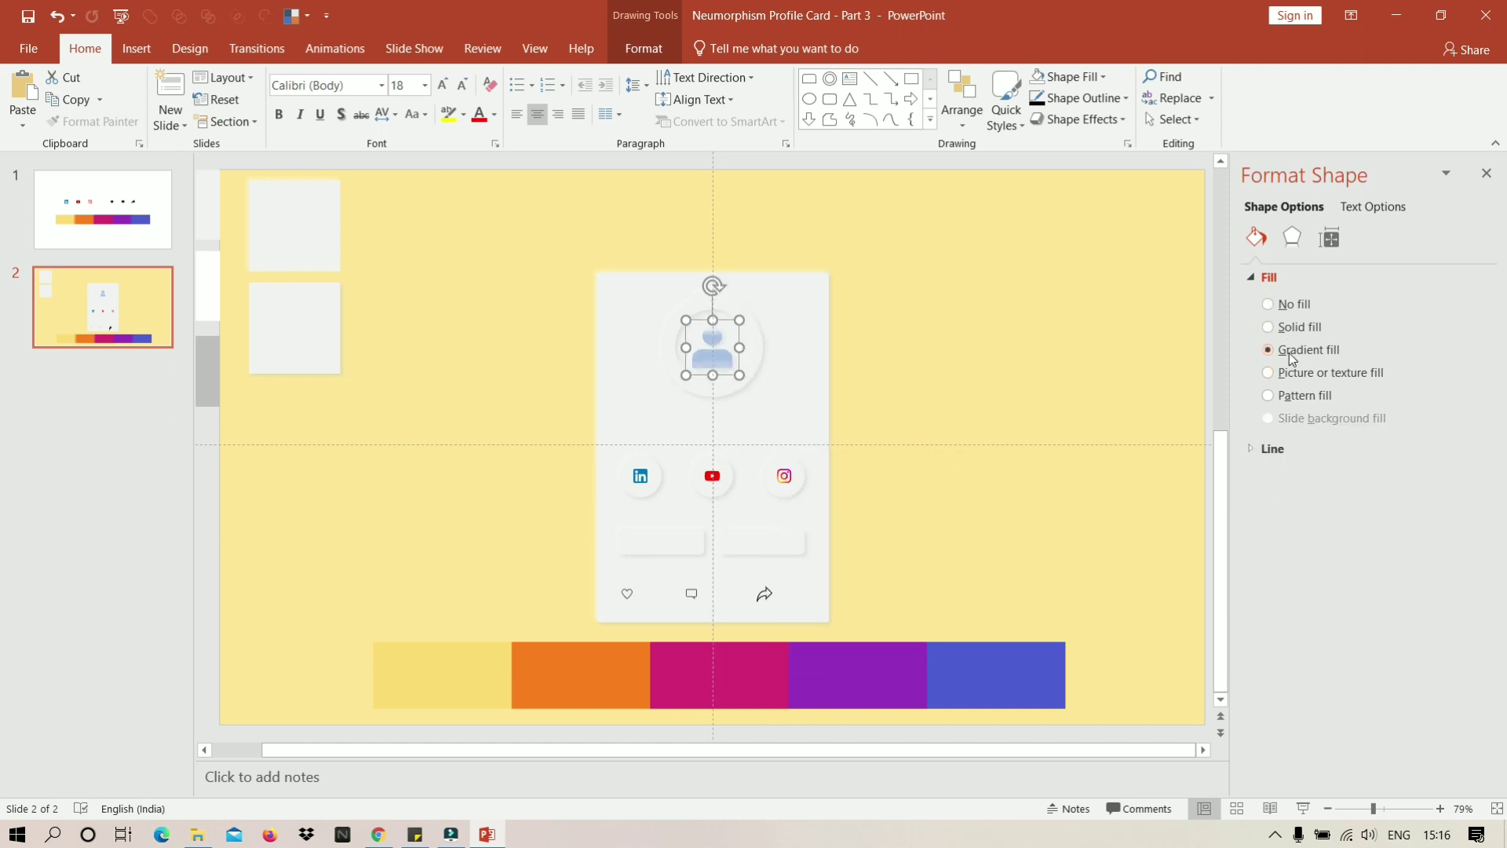
key("ctrl+z")
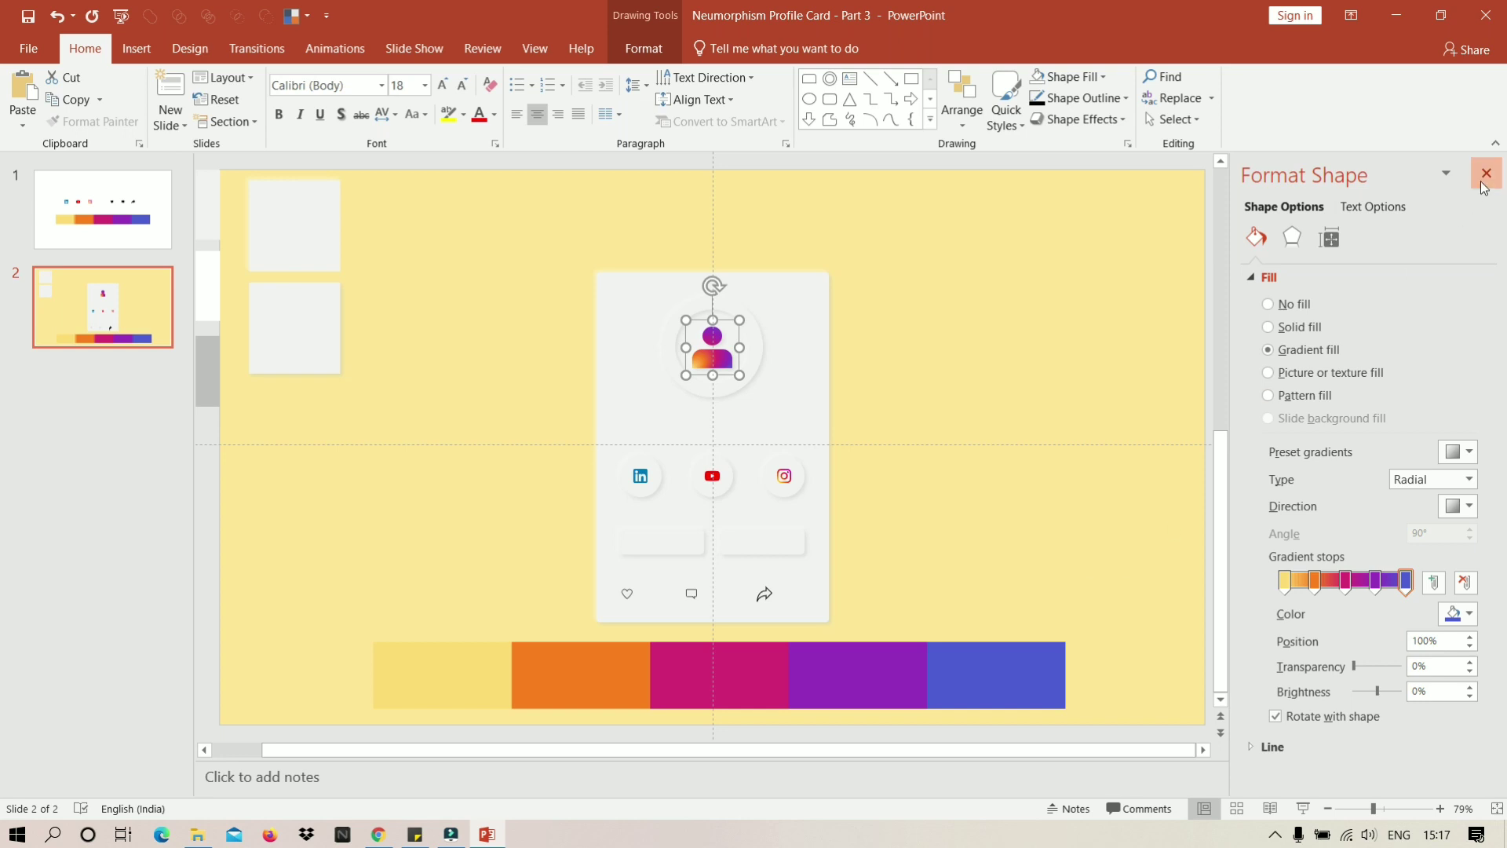
Set the Message label in Bahnschrift Condensed and duplicate it onto the second button.
key("Delete")
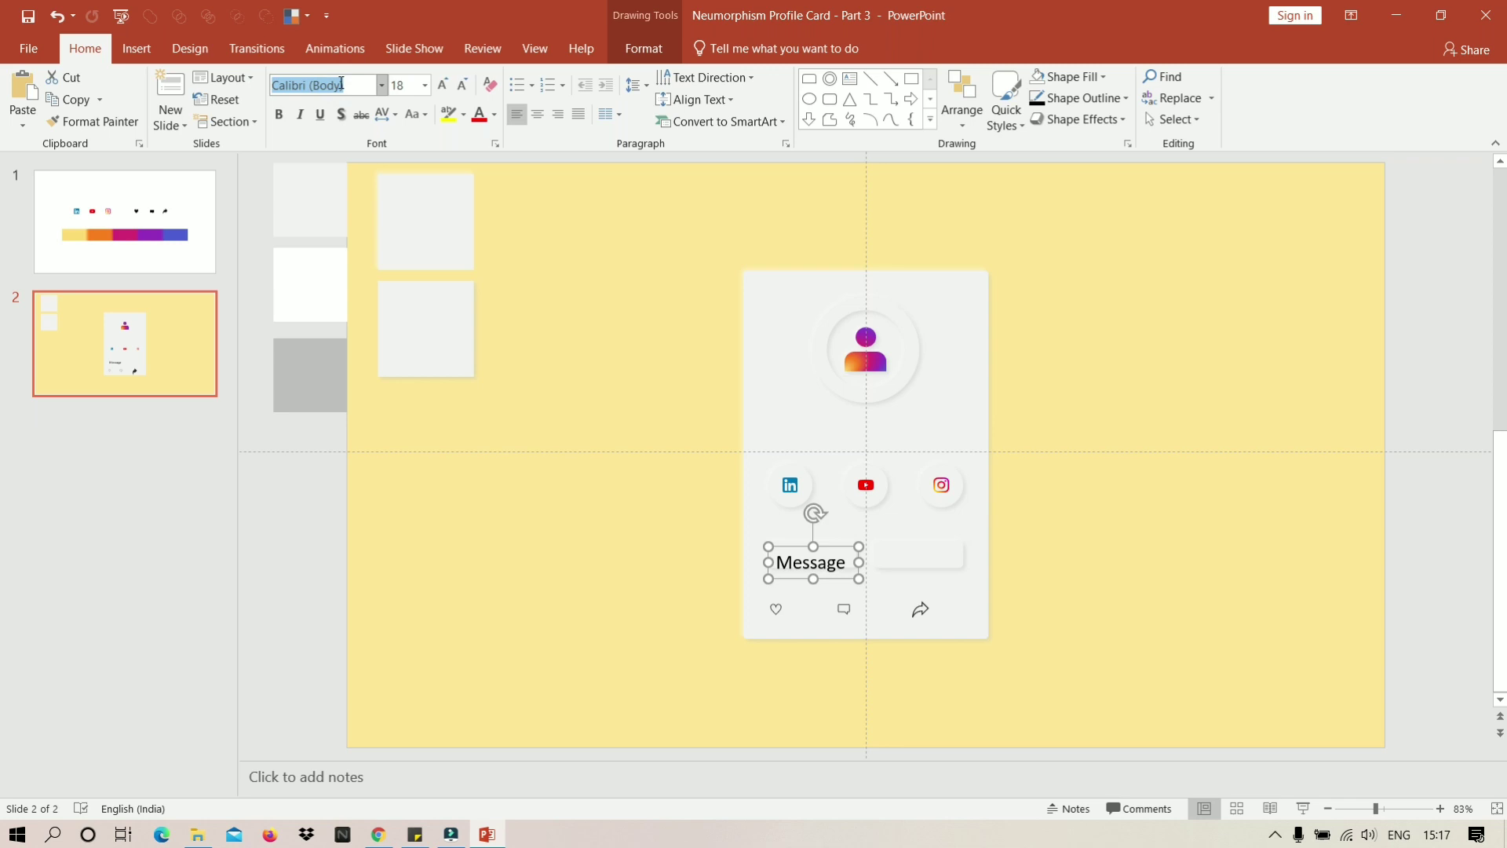
key("BackSpace")
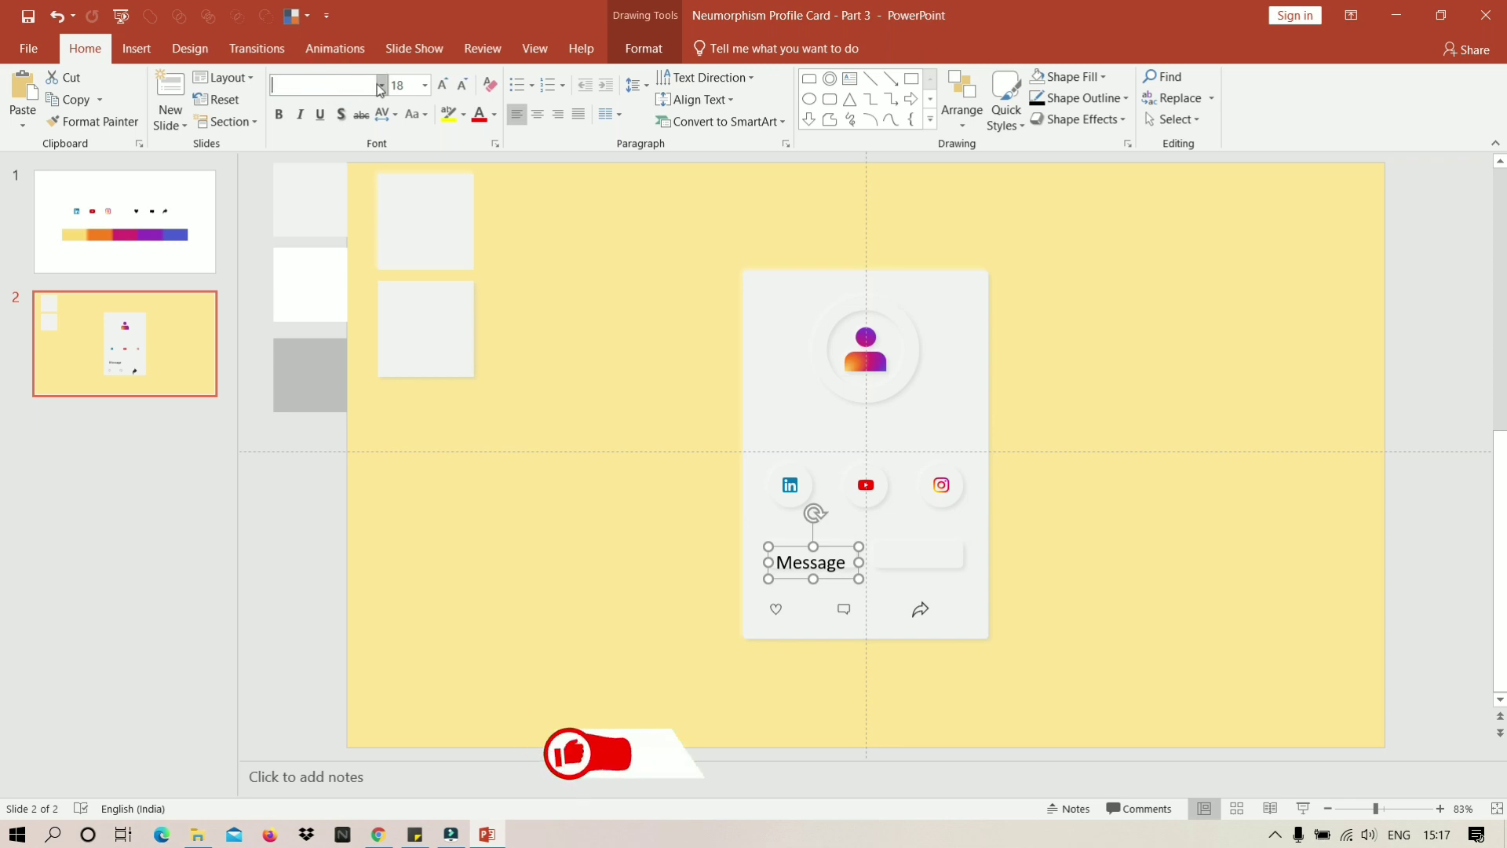
scroll("down", 3)
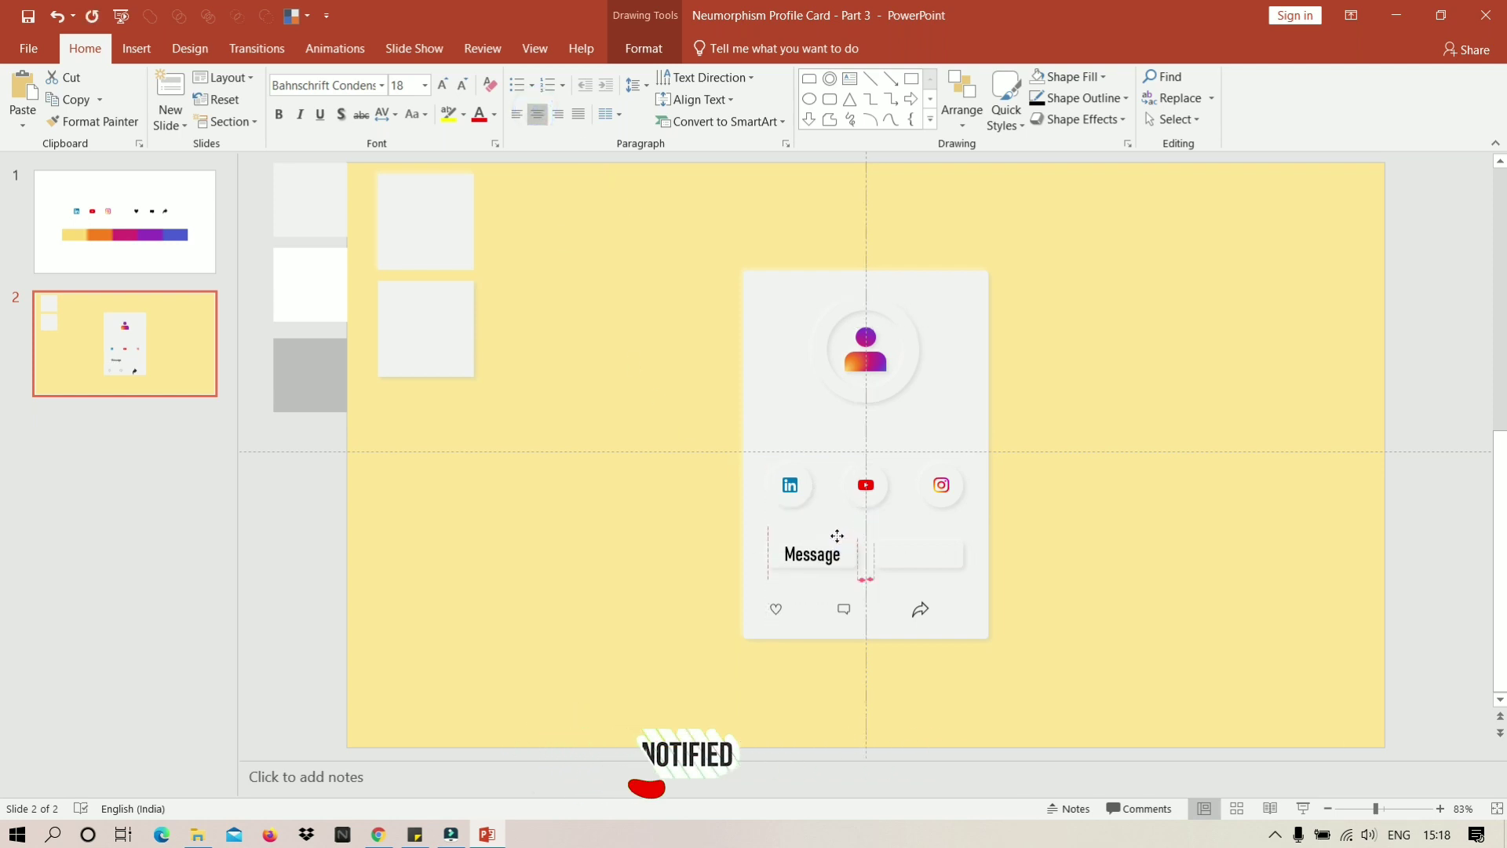
right_click(850, 541)
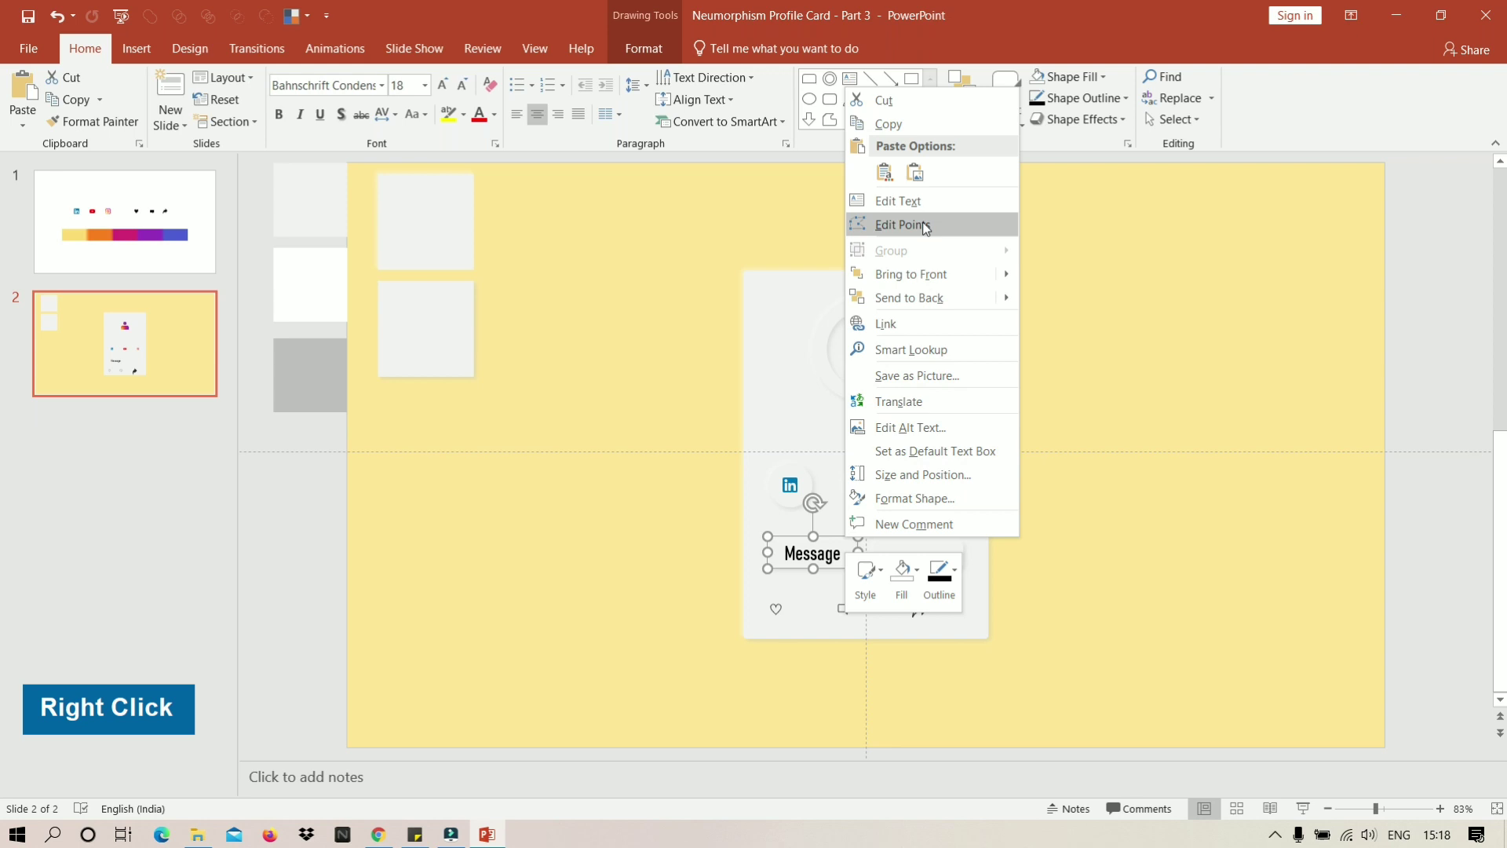
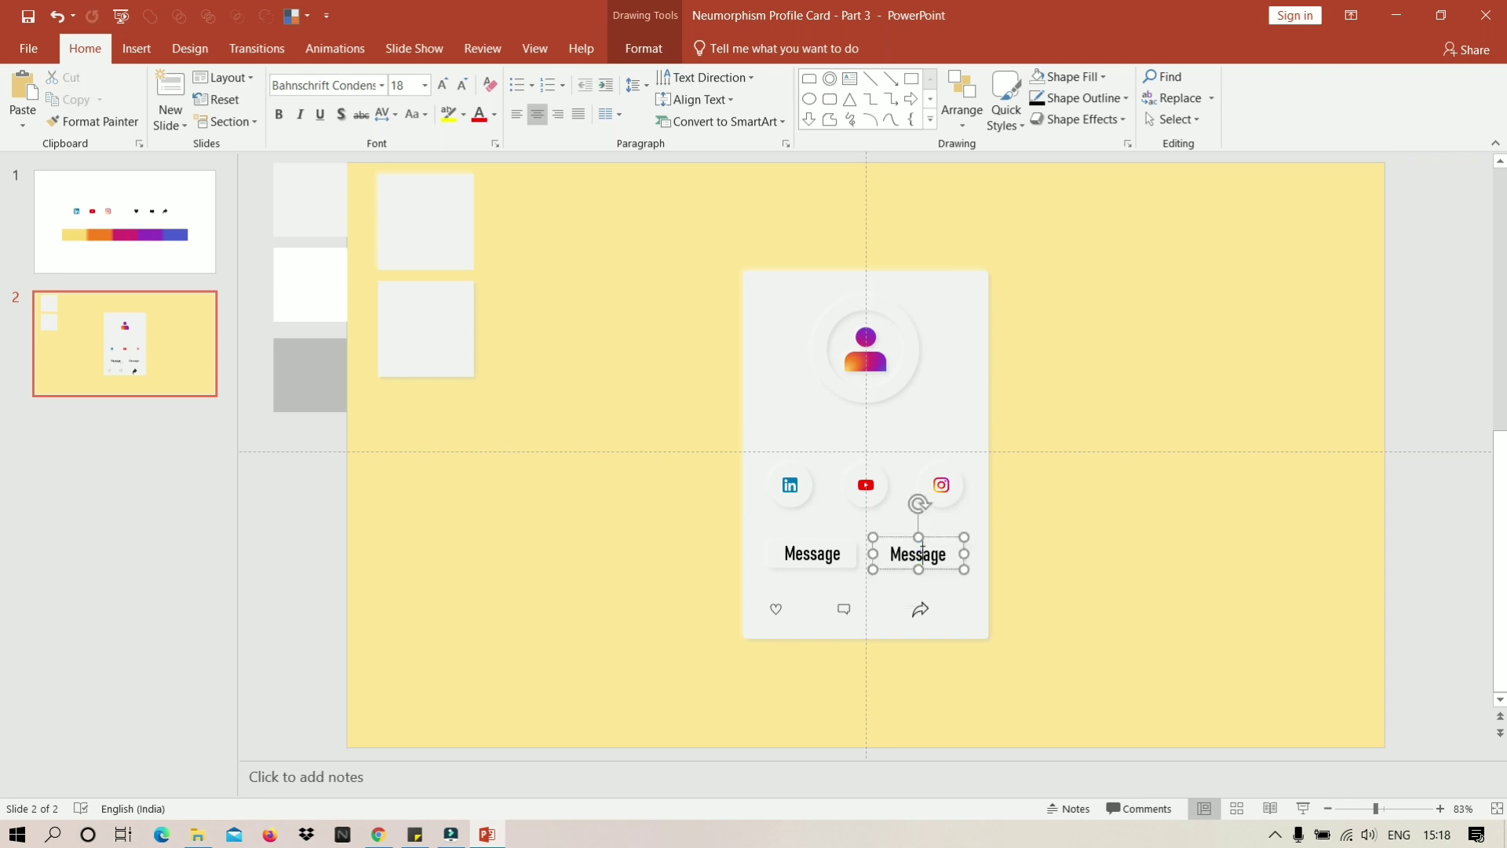
Retype the duplicated label on the second button as 'Follow me'.
key("ctrl+a")
key("shift+f")
type("L, O")
key("o")
key("BackSpace")
key("l")
type("O, L")
key("space")
type("E, M")
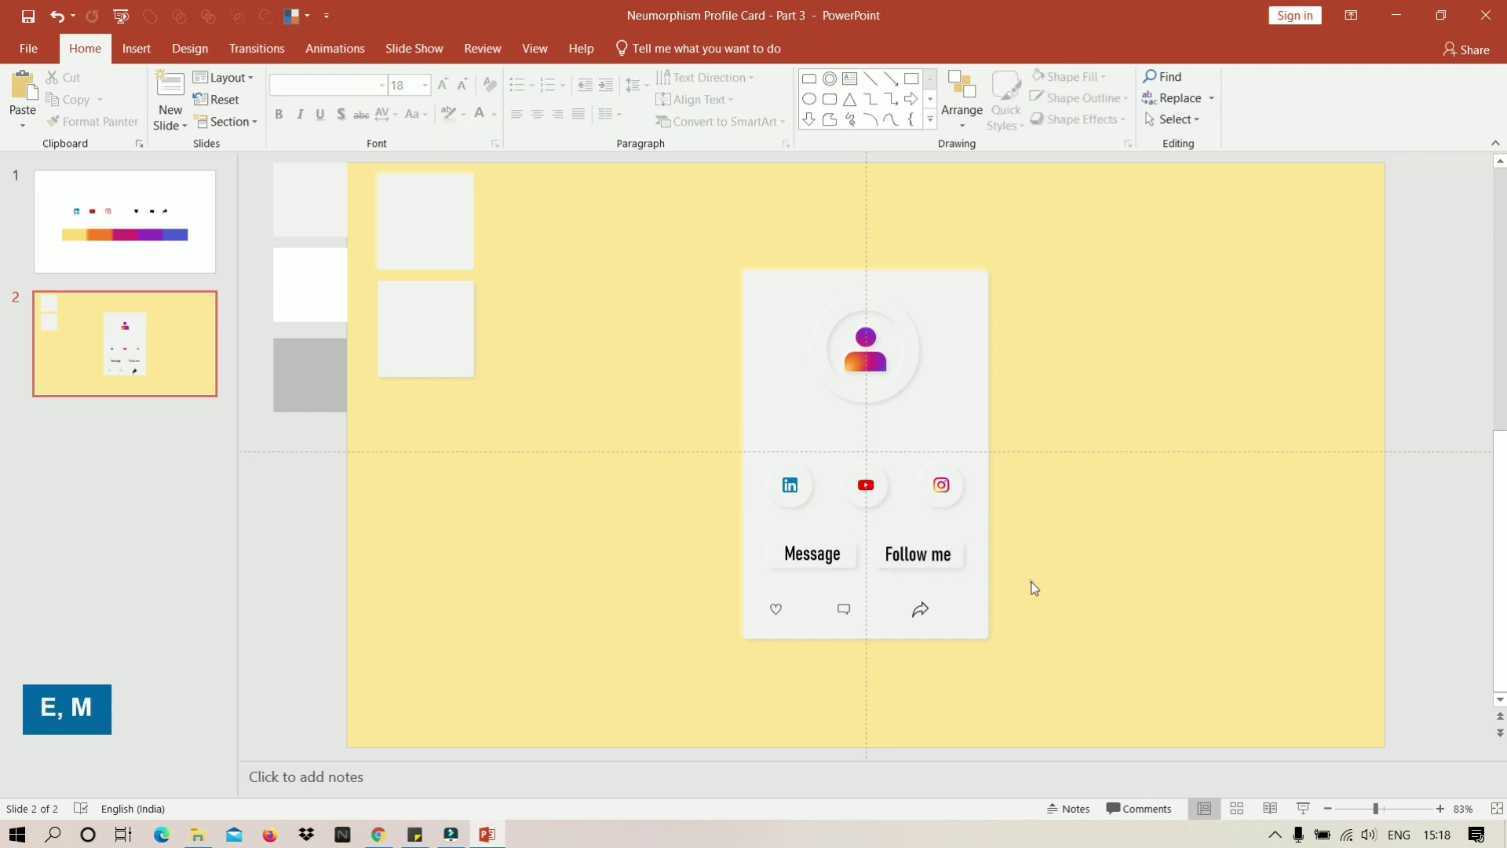
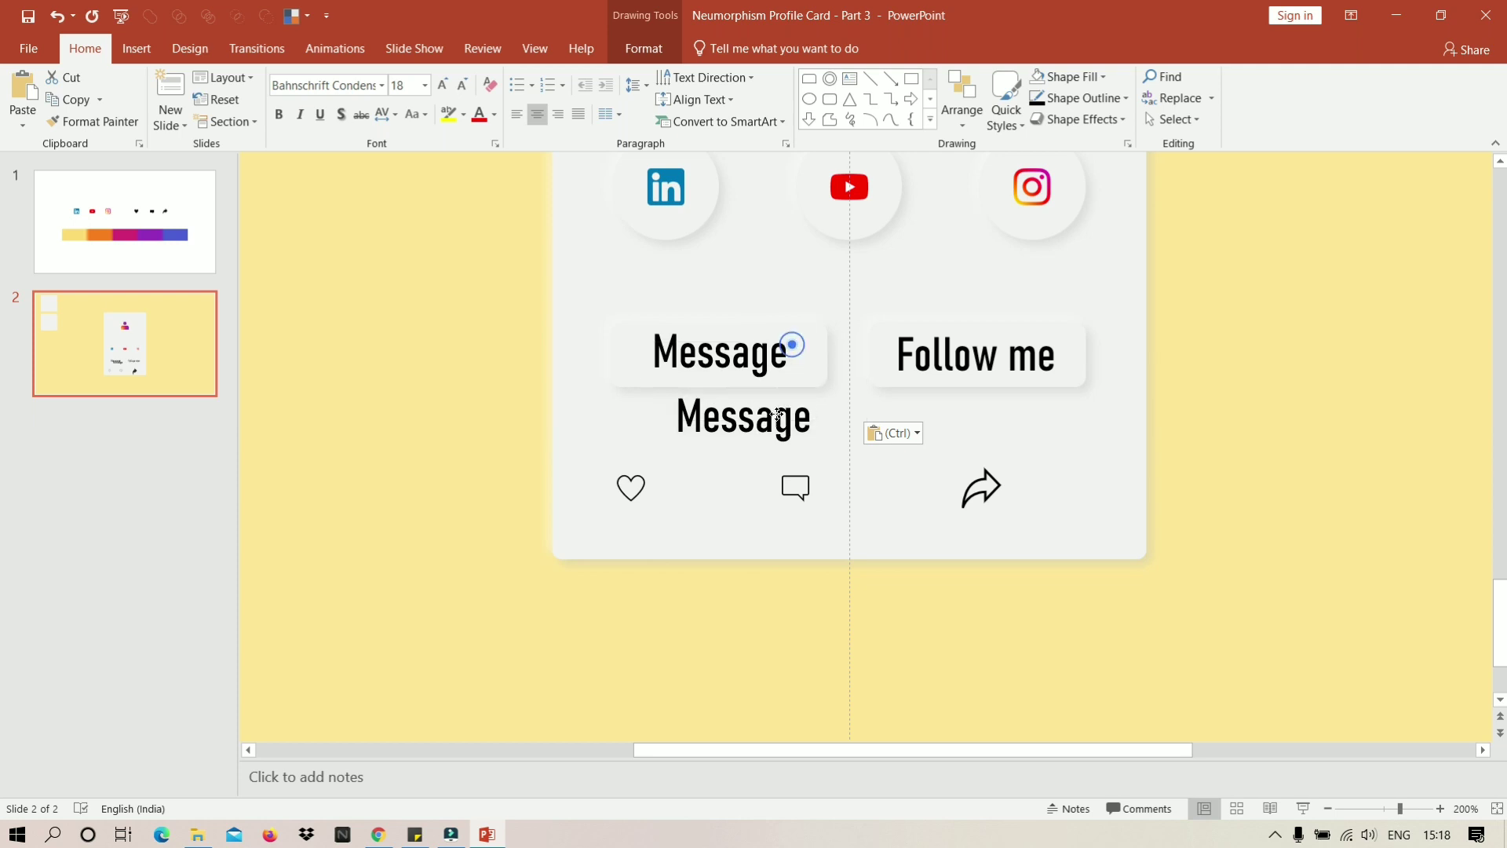
Turn the pasted label into a 12.6k count at 10.5 pt beside the heart icon.
key("ctrl+a")
key("1")
type("2, 1")
key("6")
key("k")
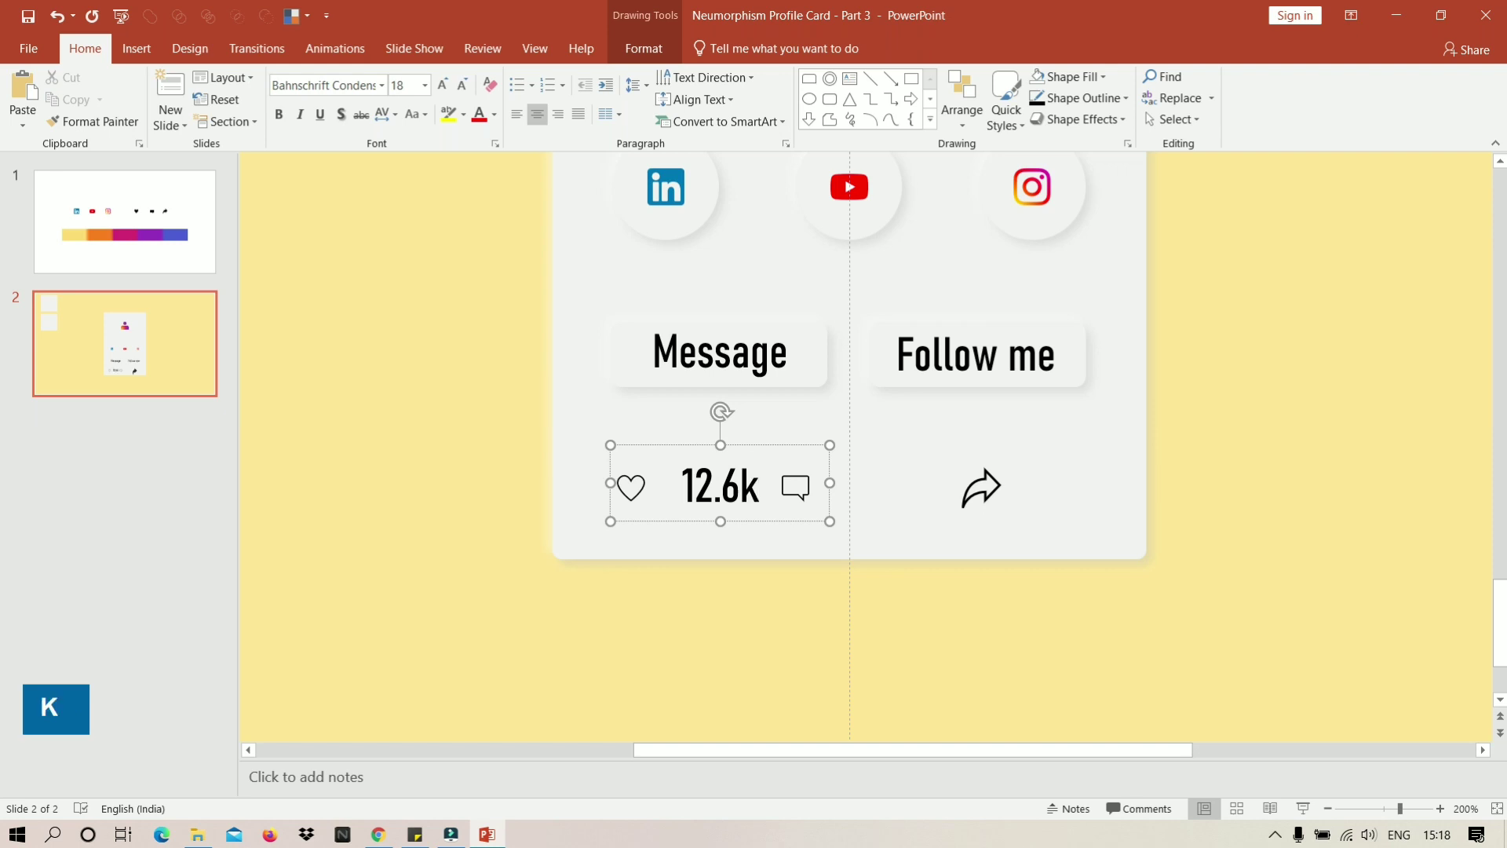
double_click(465, 96)
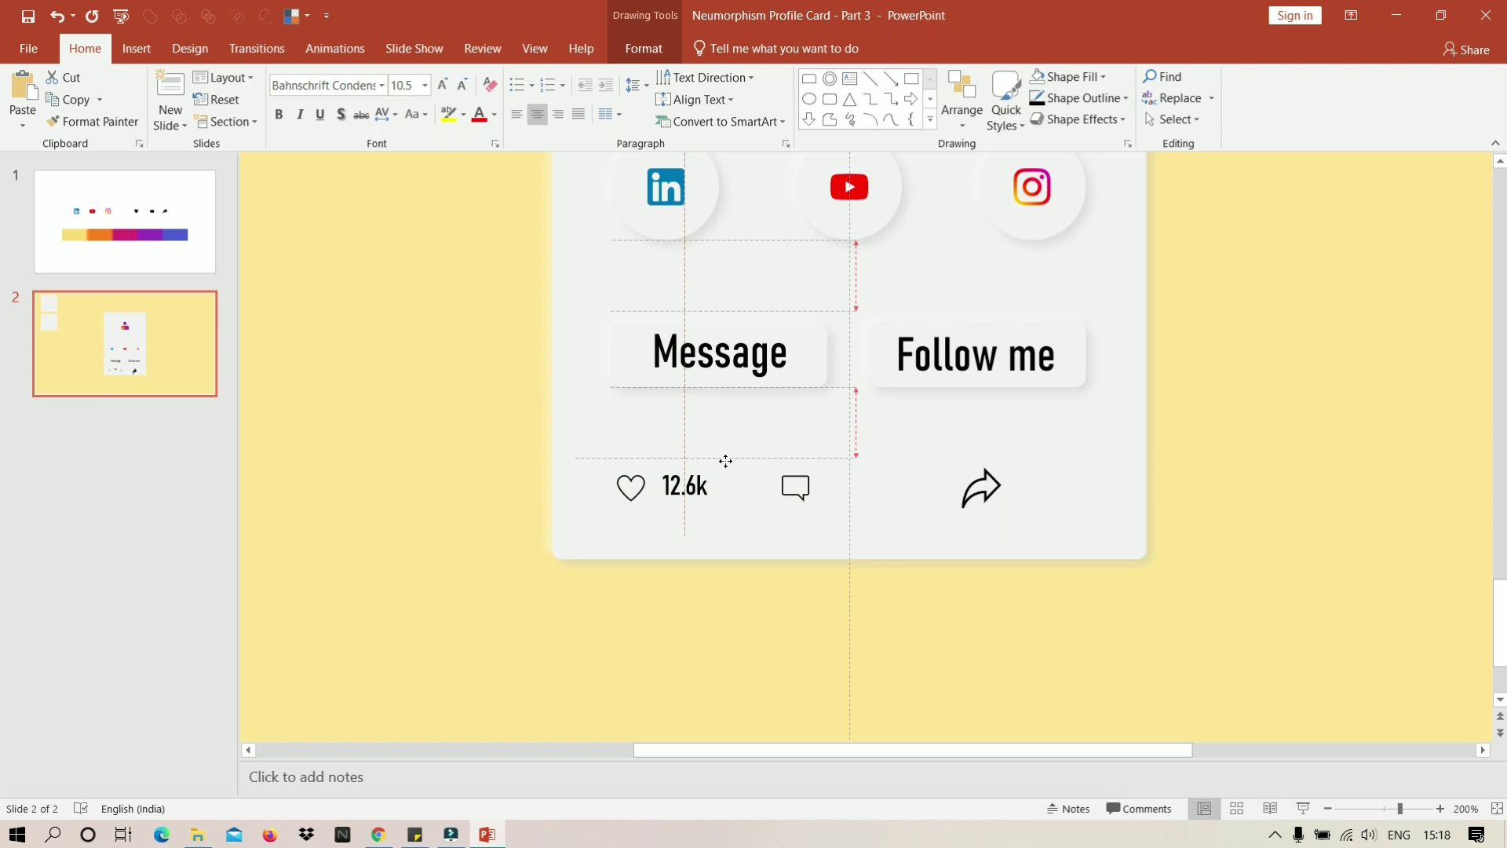
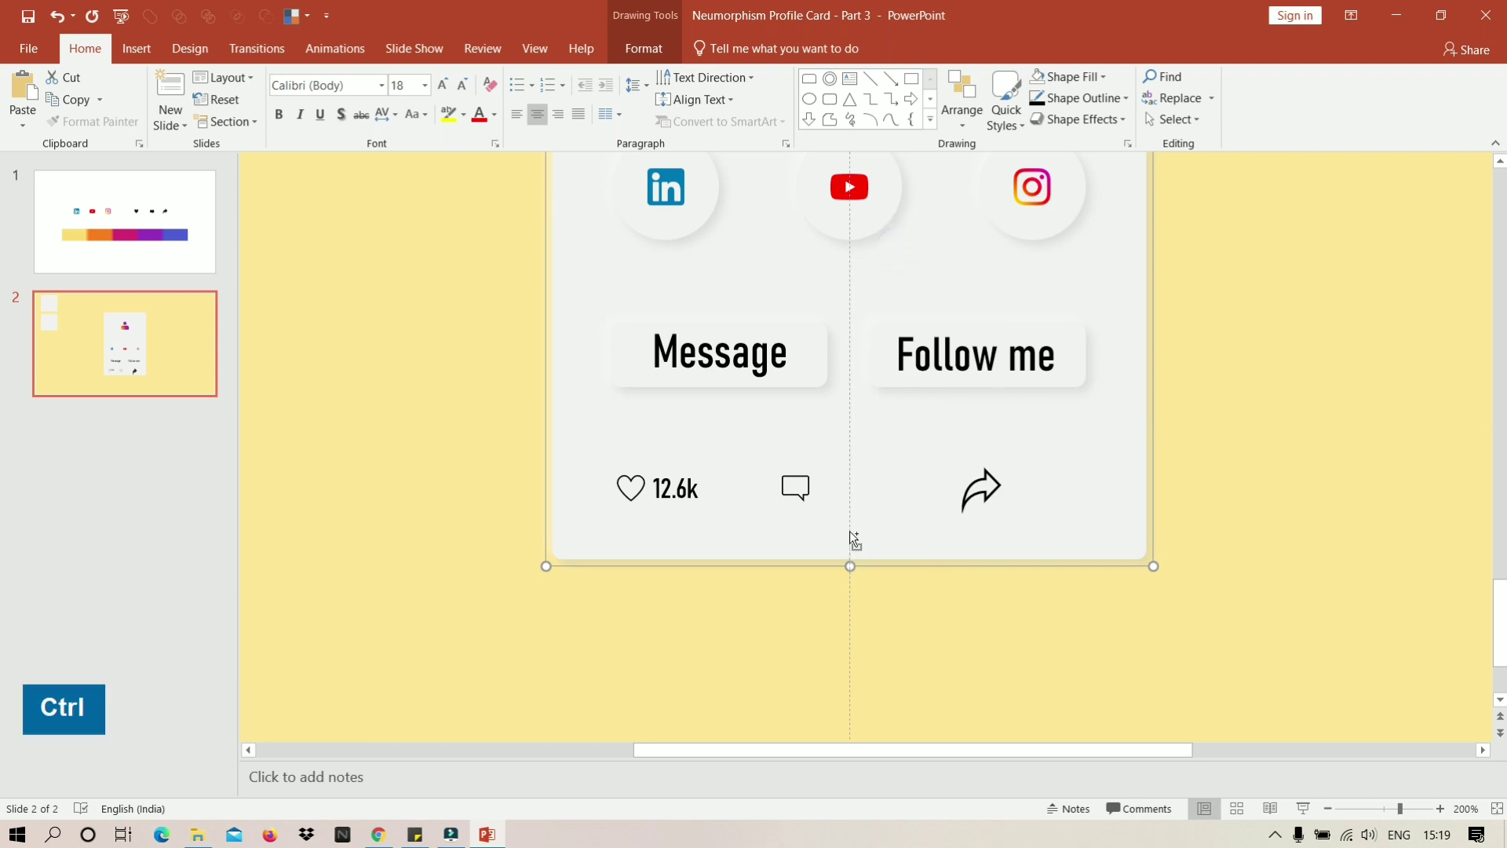
scroll("down", 3)
key("ctrl+z")
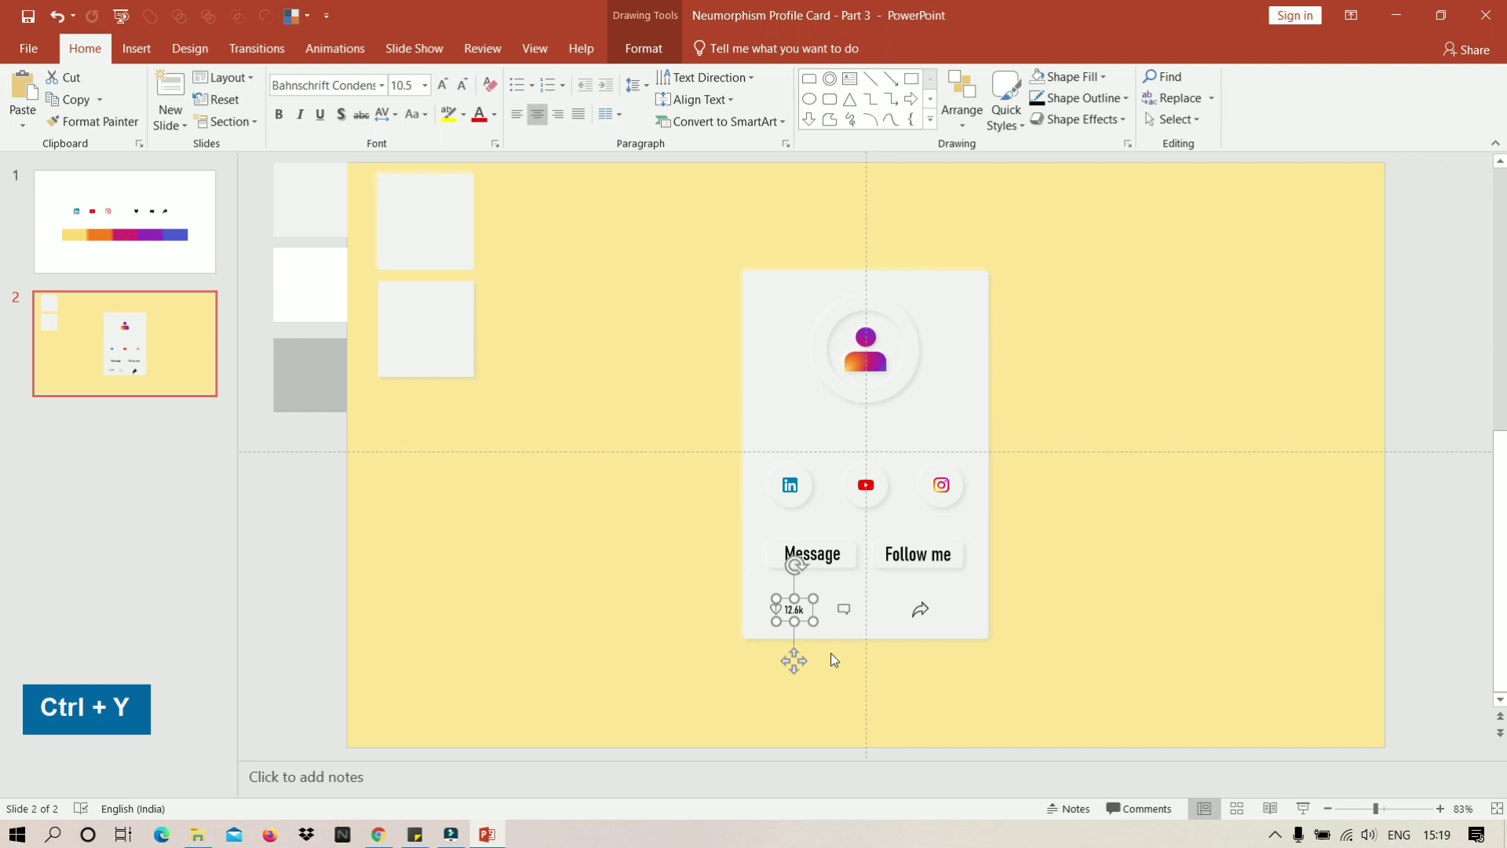
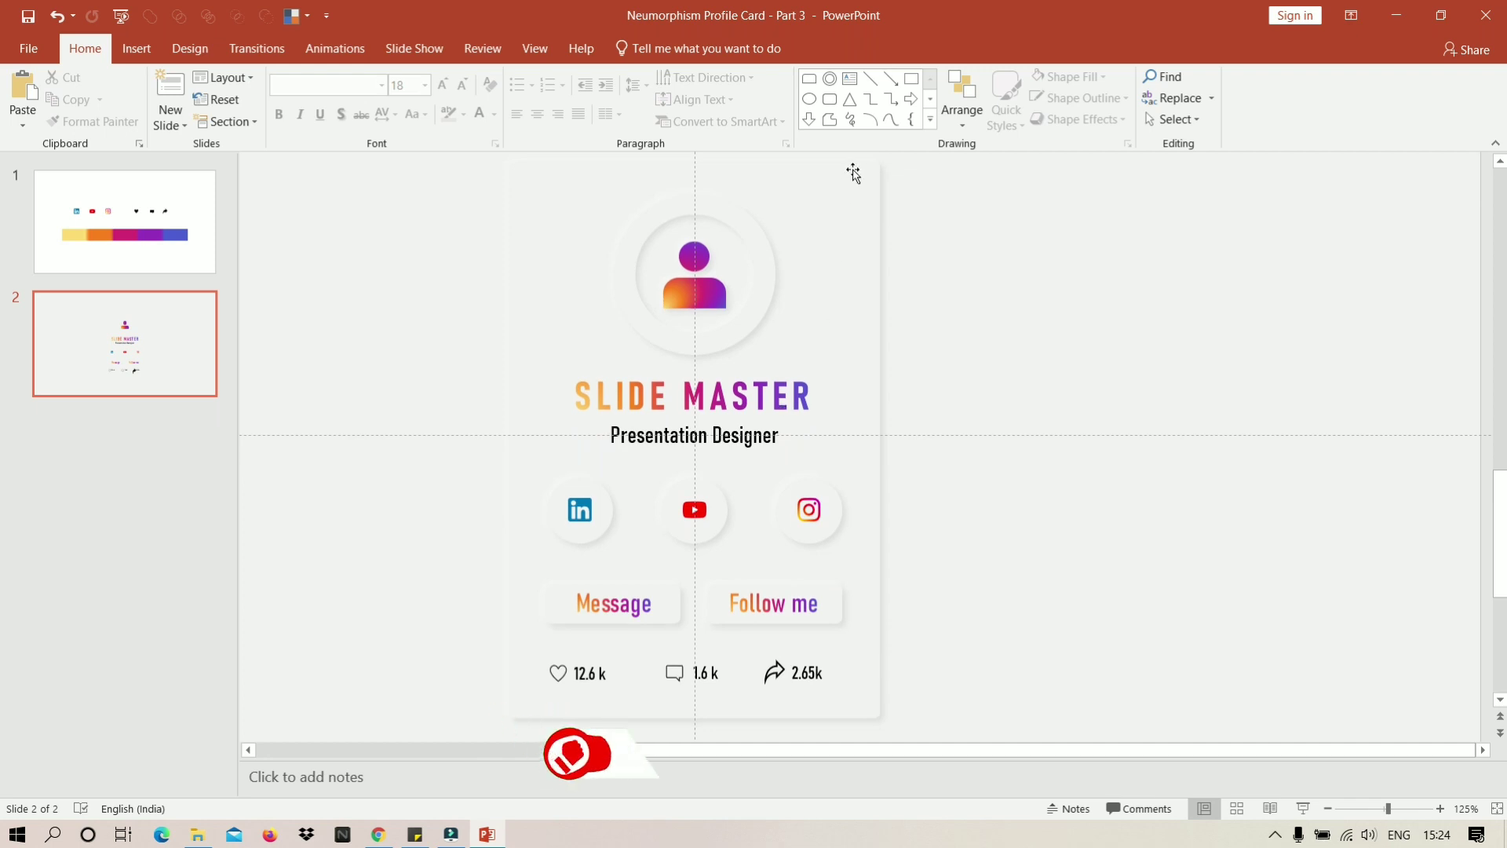
Bring up Format Shape on the large backdrop and switch to the slide background fill settings.
right_click(859, 173)
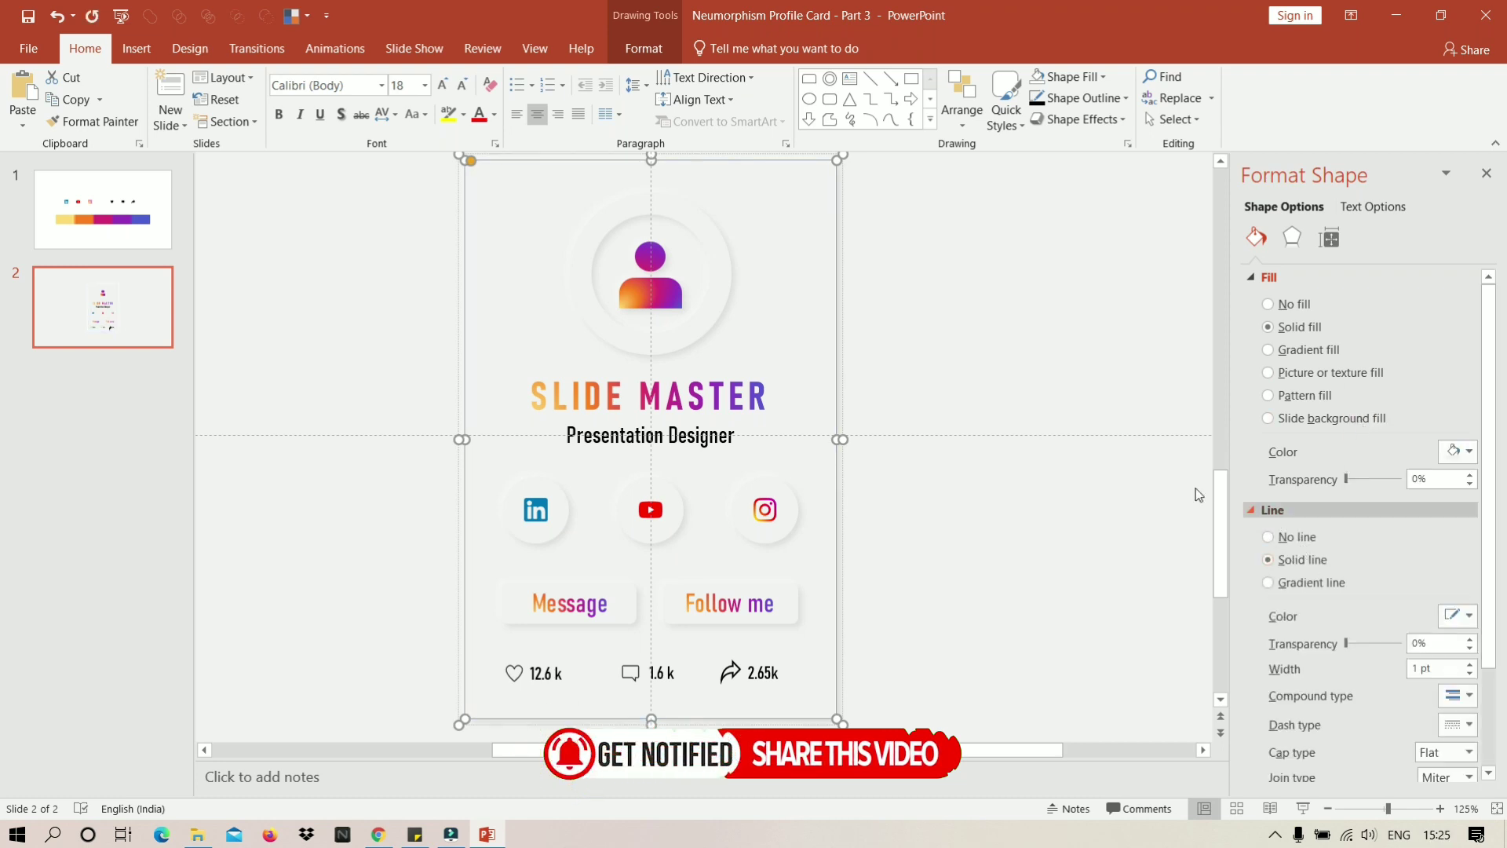
scroll("down", 3)
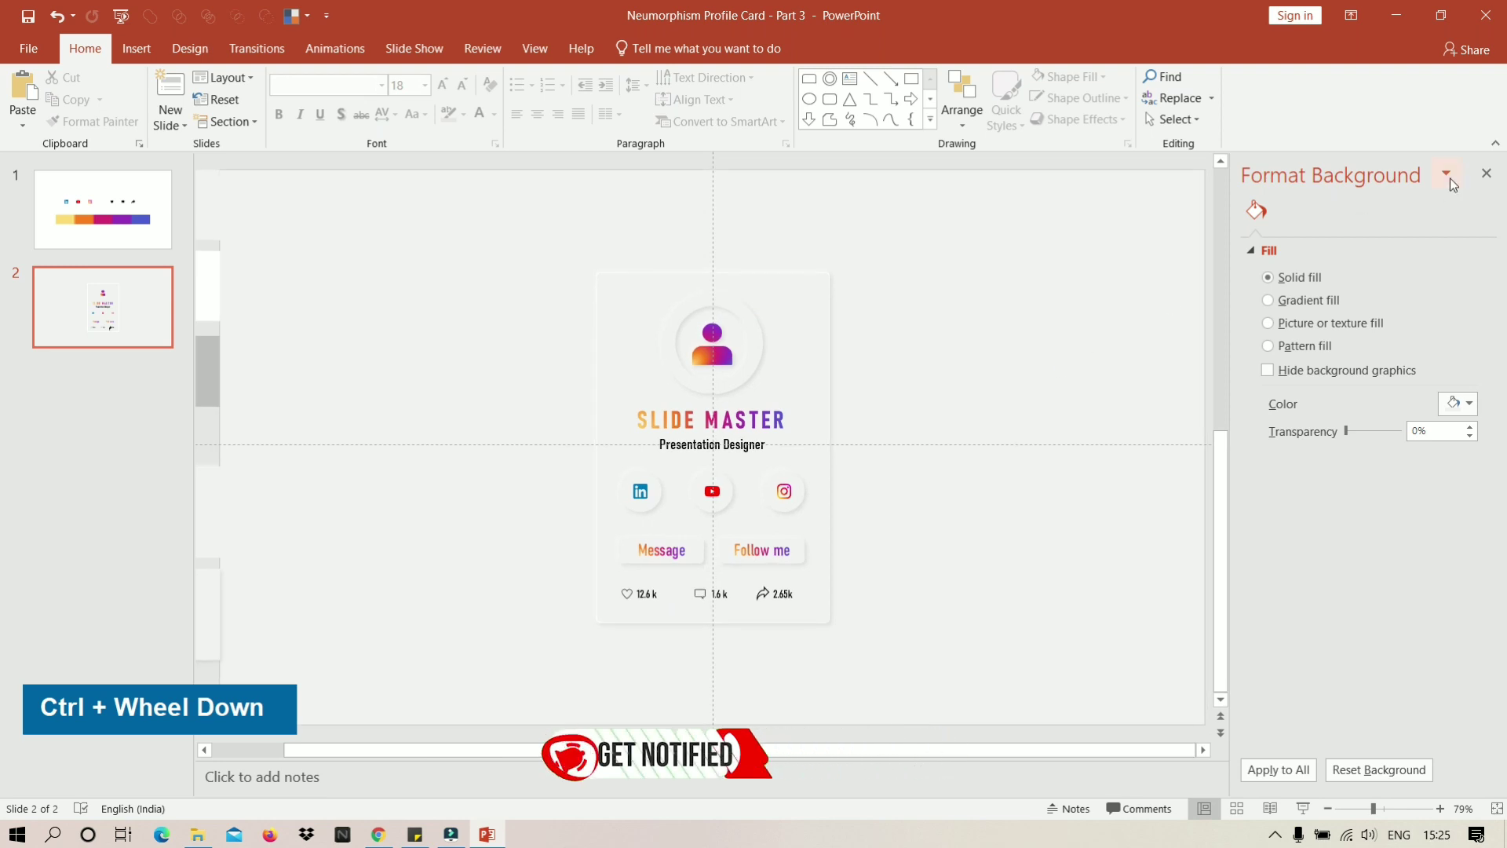